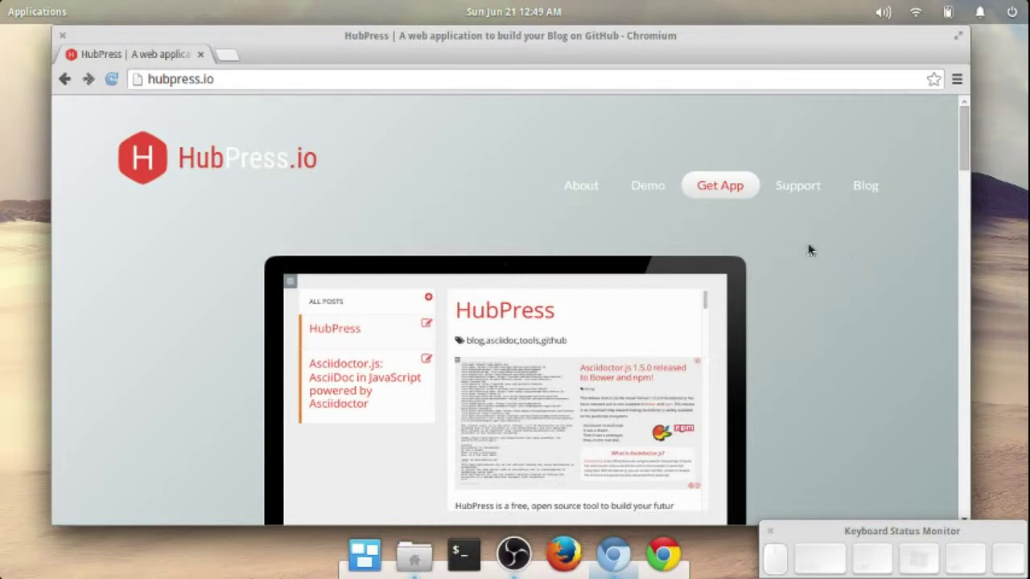
Reach the Get App section of HubPress.io and follow 'Fork on GitHub' to the hubpress.io repository.
{"action": "left_click", "coordinate": [265, 66]}
{"action": "left_click", "coordinate": [273, 66]}
{"action": "left_click", "coordinate": [491, 122]}
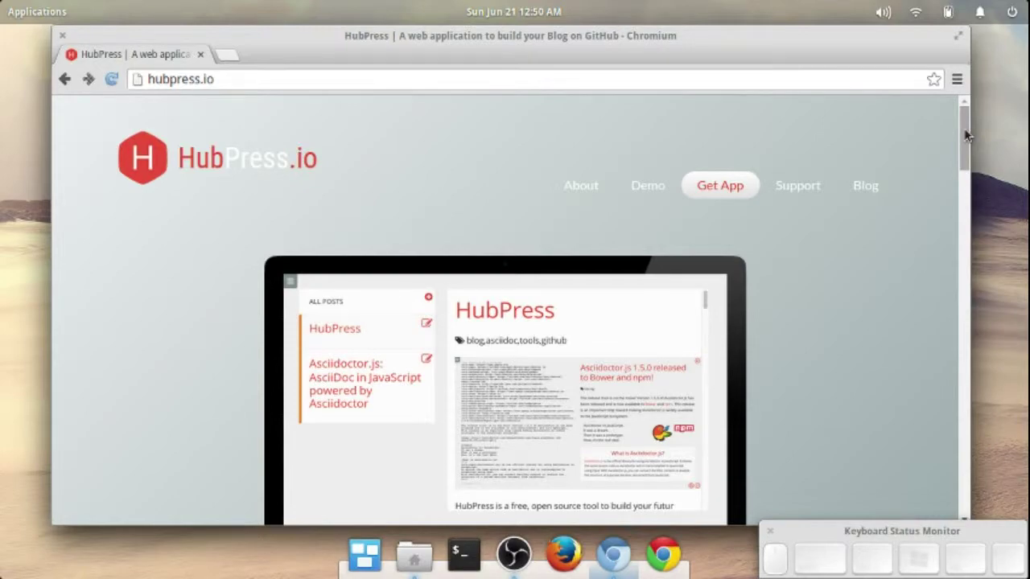
{"action": "left_click_drag", "start_coordinate": [972, 135], "coordinate": [967, 230]}
{"action": "left_click_drag", "start_coordinate": [964, 344], "coordinate": [605, 412]}
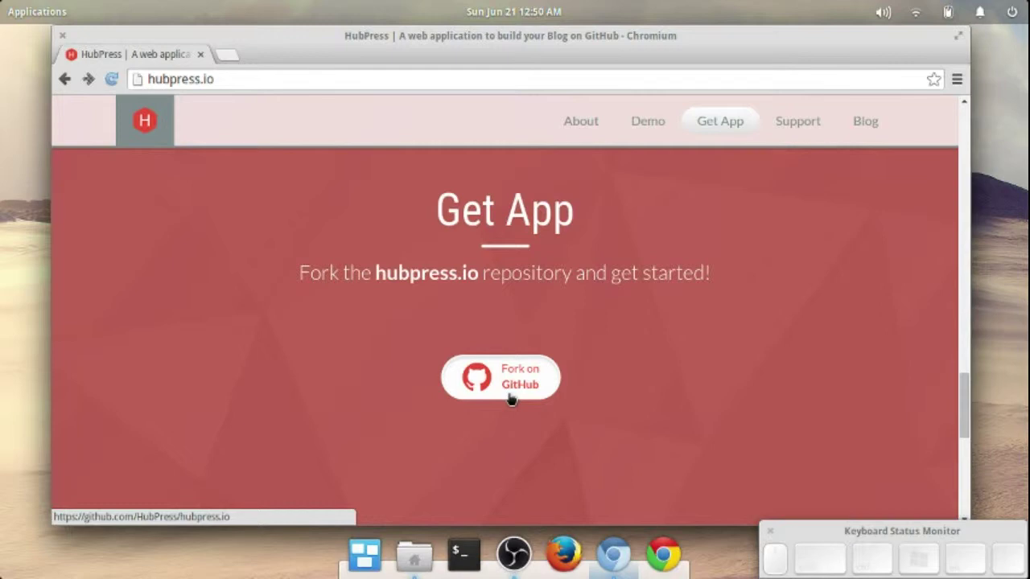
Fill the GitHub sign-in form with the account username and password for the hubpress.io repository.
{"action": "left_click", "coordinate": [516, 398]}
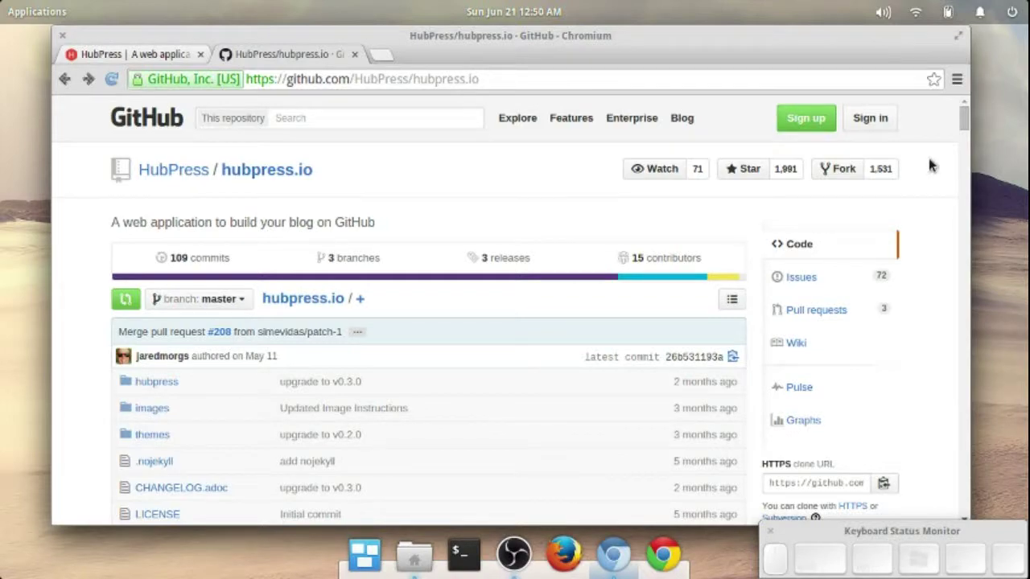
{"action": "left_click", "coordinate": [870, 132]}
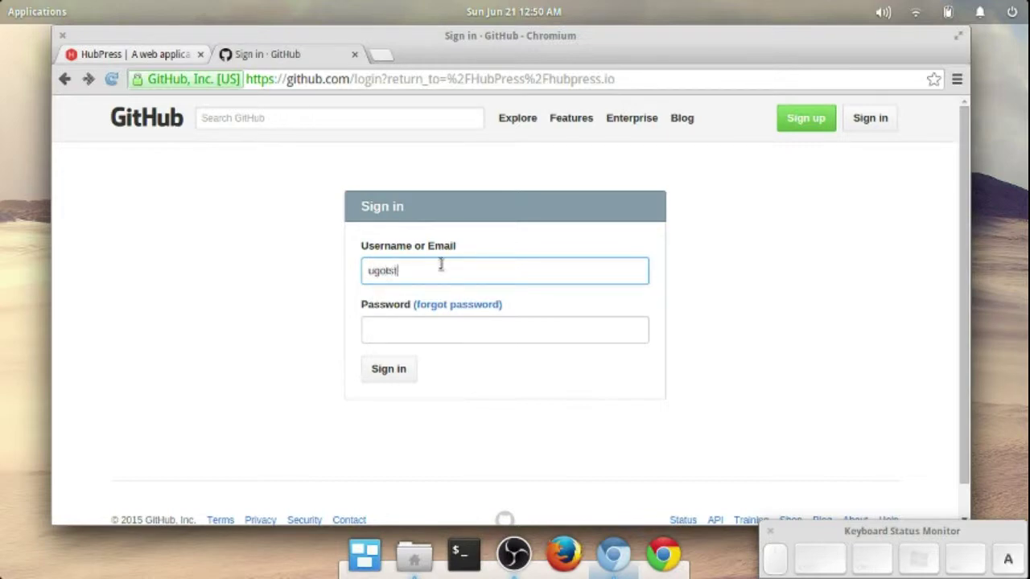
{"action": "key", "text": "Tab"}
{"action": "key", "text": "shift+y"}
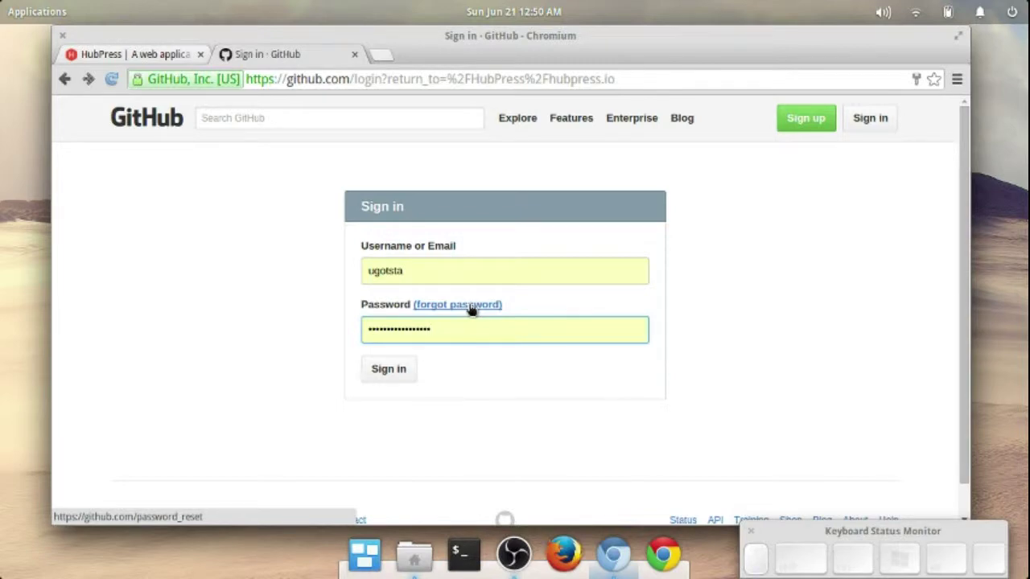
{"action": "key", "text": "ctrl+a"}
{"action": "key", "text": "shift+BackSpace"}
{"action": "key", "text": "shift+Tab"}
{"action": "key", "text": "Tab"}
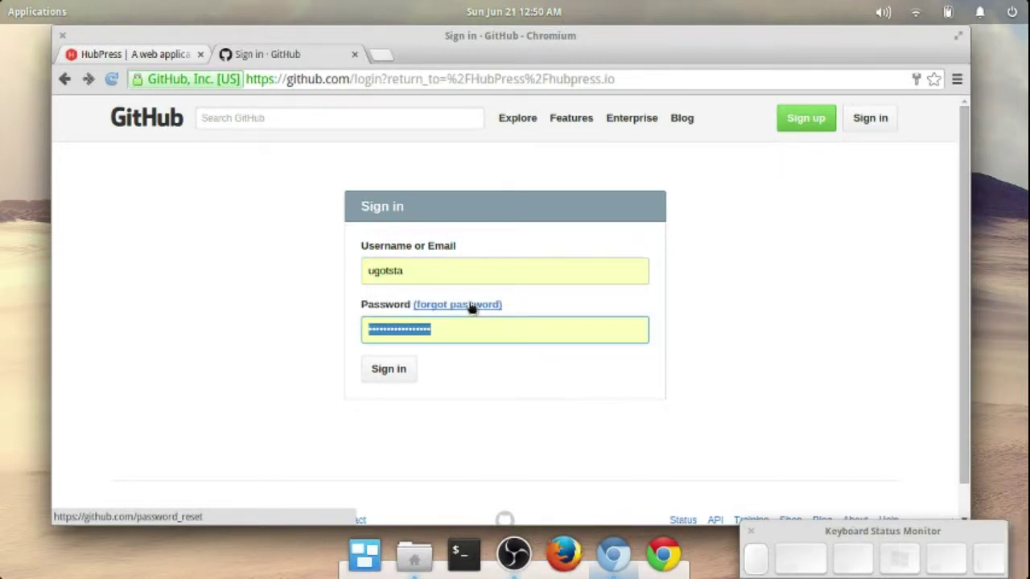
{"action": "left_click", "coordinate": [390, 376]}
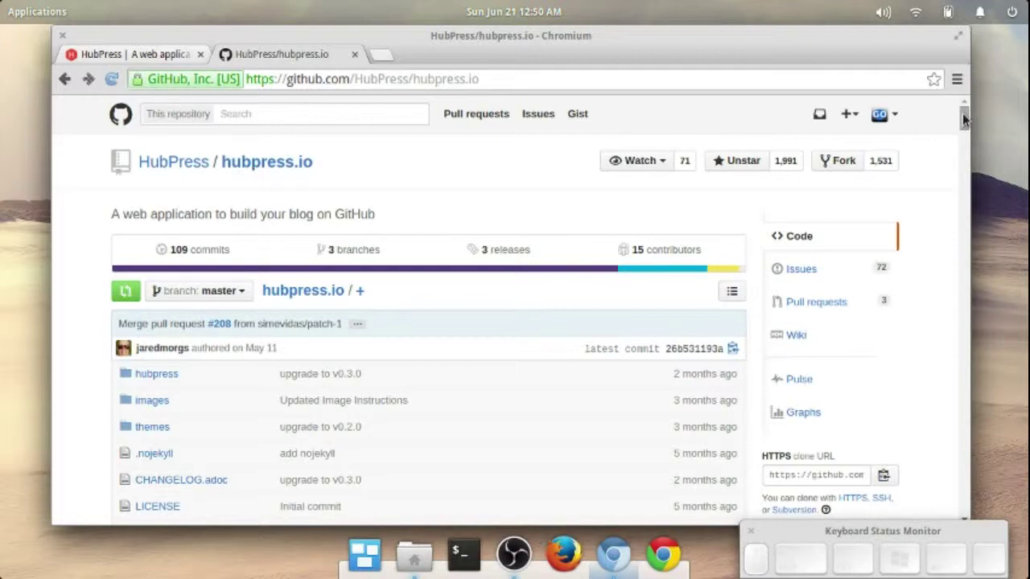
{"action": "scroll", "scroll_direction": "up", "scroll_amount": 3}
{"action": "left_click", "coordinate": [970, 124]}
{"action": "scroll", "scroll_direction": "up", "scroll_amount": 3}
{"action": "left_click", "coordinate": [958, 161]}
{"action": "left_click", "coordinate": [954, 170]}
{"action": "scroll", "scroll_direction": "up", "scroll_amount": 3}
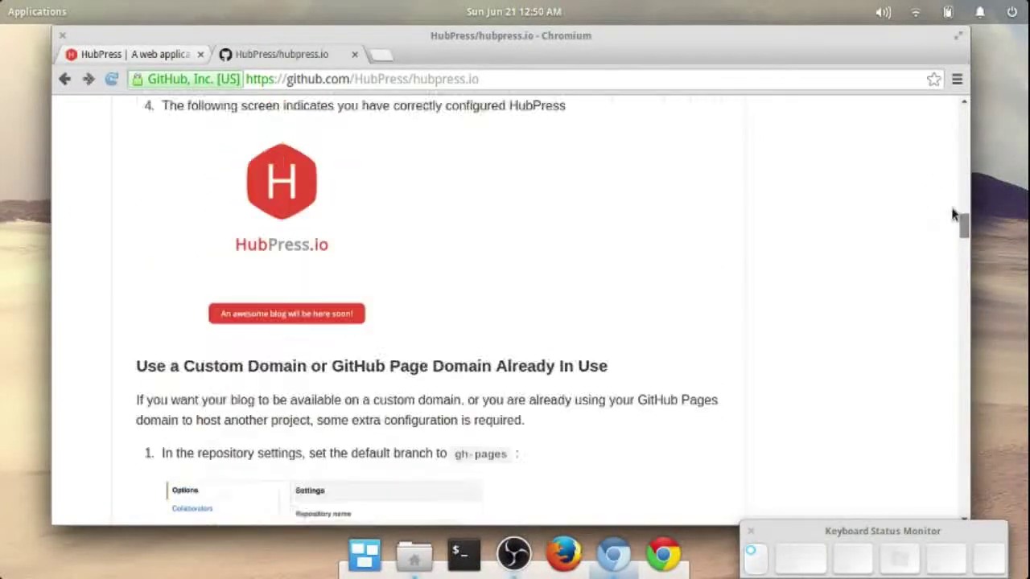
{"action": "left_click", "coordinate": [984, 138]}
{"action": "left_click", "coordinate": [934, 176]}
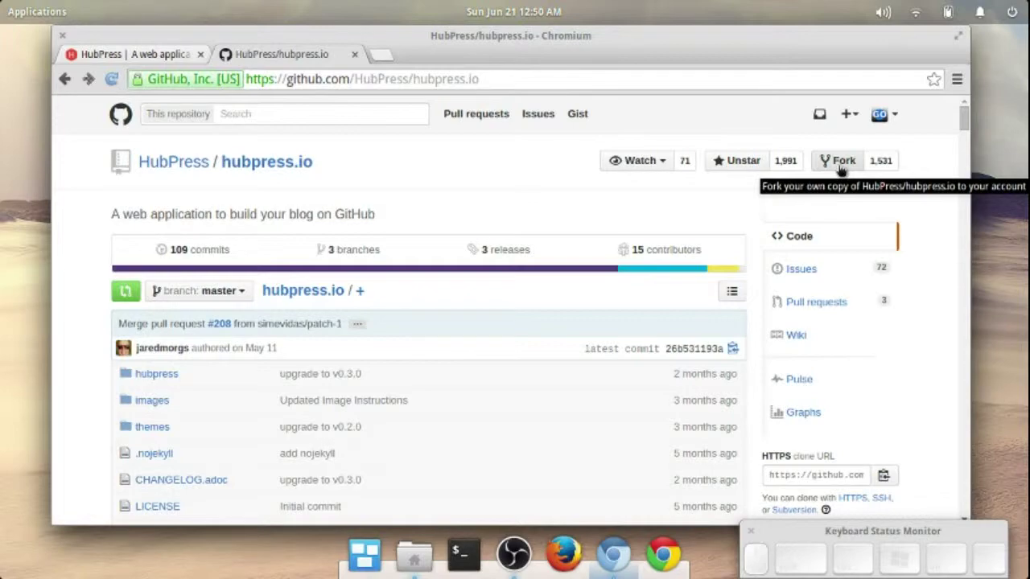
Fork HubPress/hubpress.io into the Ugotsta account.
{"action": "left_click", "coordinate": [841, 175]}
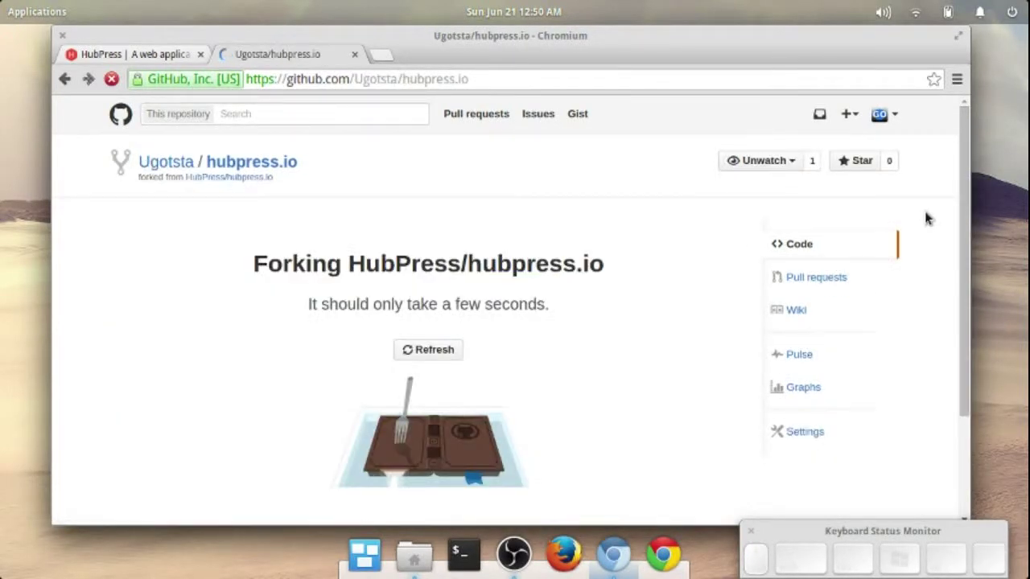
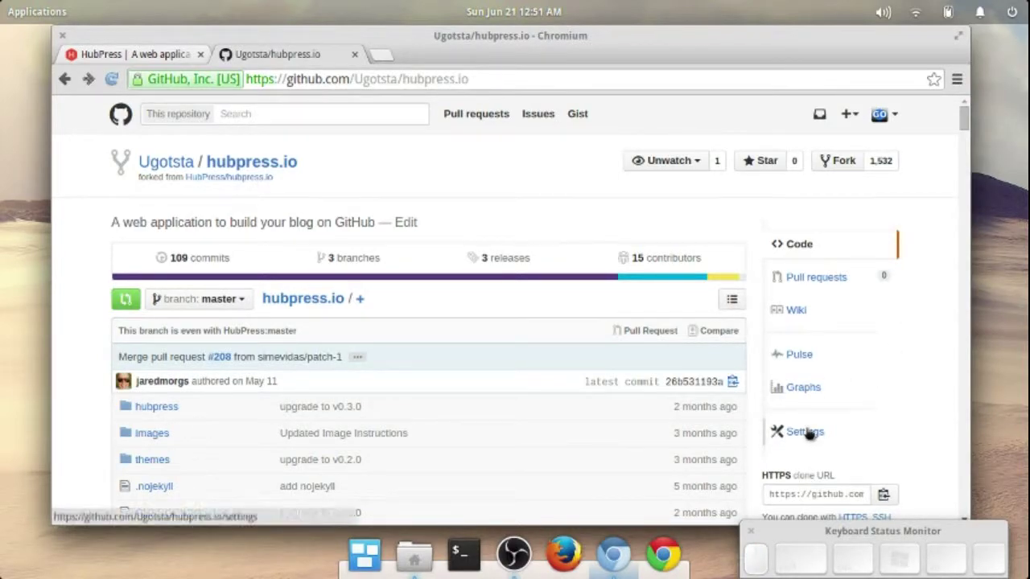
In the fork's Settings, replace the repository name with Ugotsta.github.io.
{"action": "left_click", "coordinate": [130, 369]}
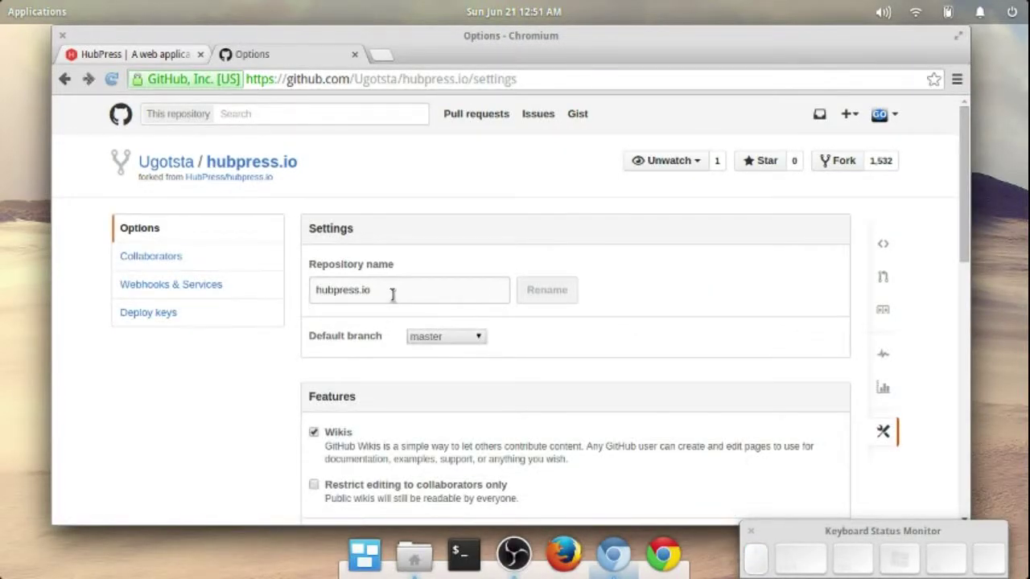
{"action": "left_click", "coordinate": [401, 276]}
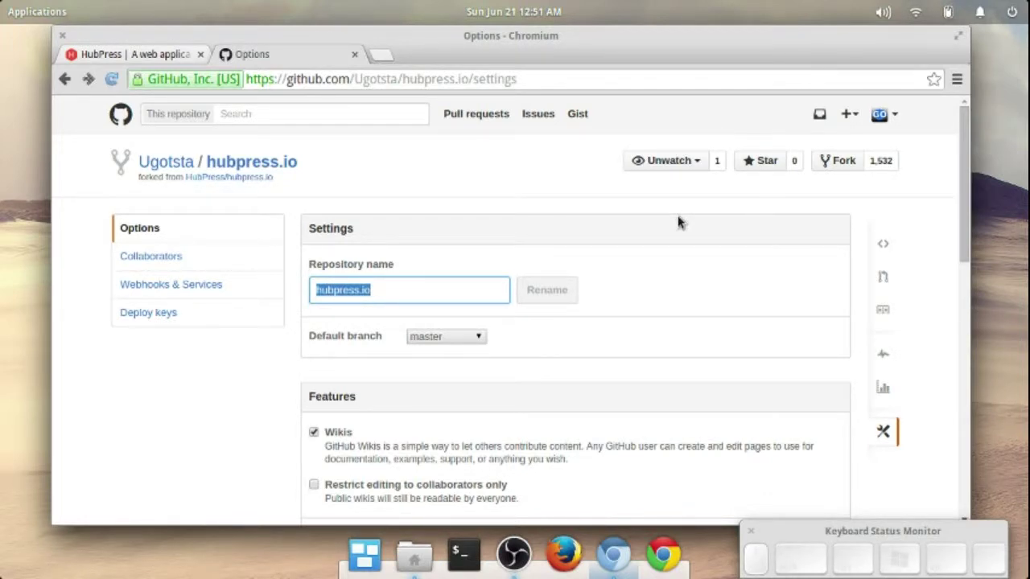
{"action": "key", "text": "shift+u"}
{"action": "key", "text": "shift+g"}
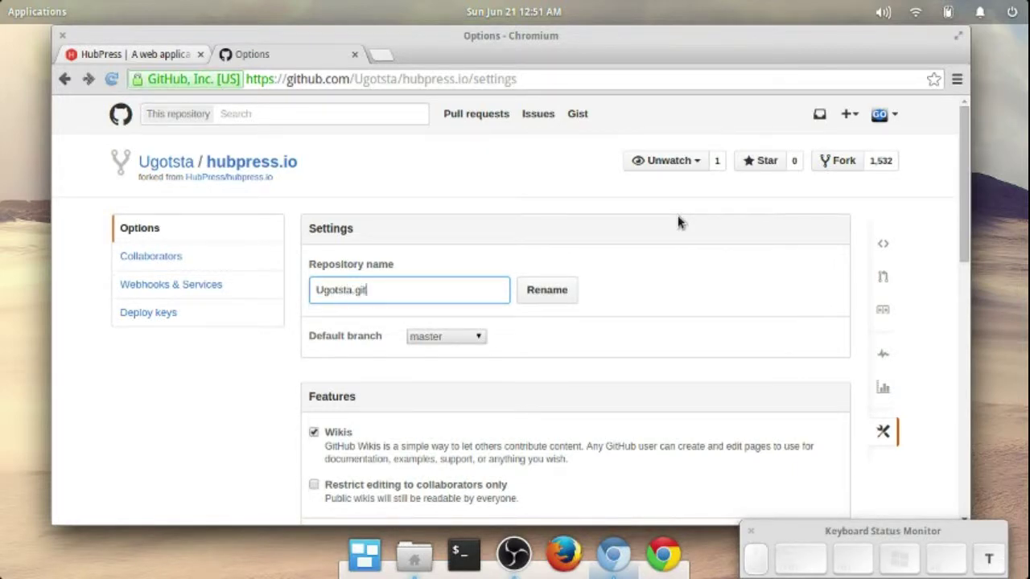
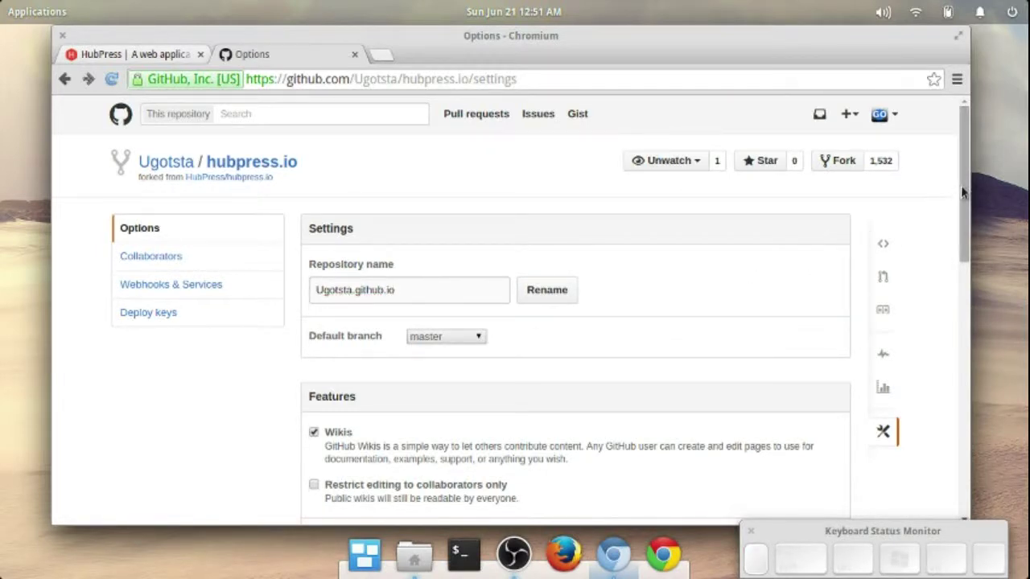
Scroll the settings page back to the Rename control beside the new name.
{"action": "left_click_drag", "start_coordinate": [966, 190], "coordinate": [963, 219]}
{"action": "scroll", "scroll_direction": "up", "scroll_amount": 3}
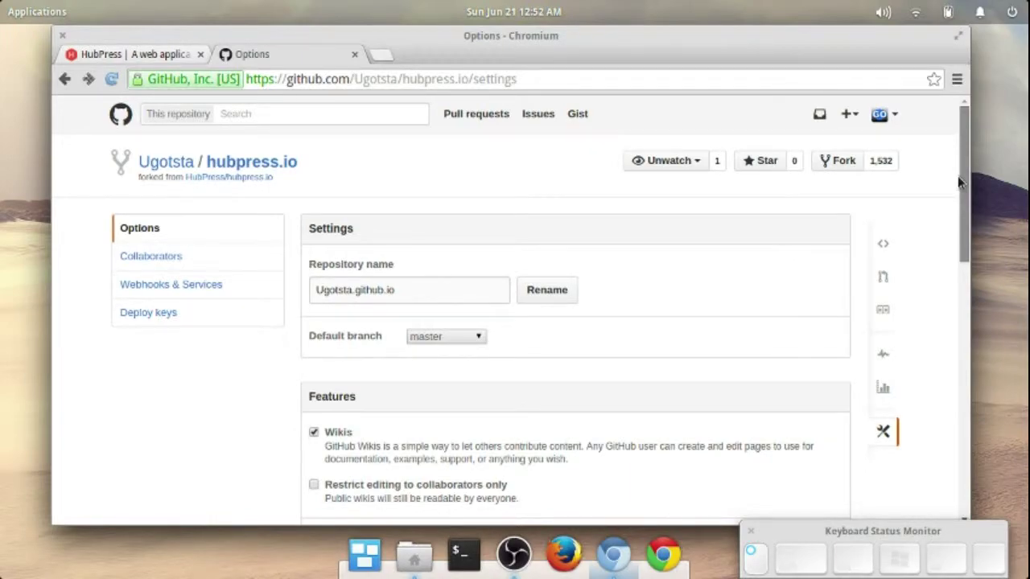
{"action": "scroll", "scroll_direction": "up", "scroll_amount": 3}
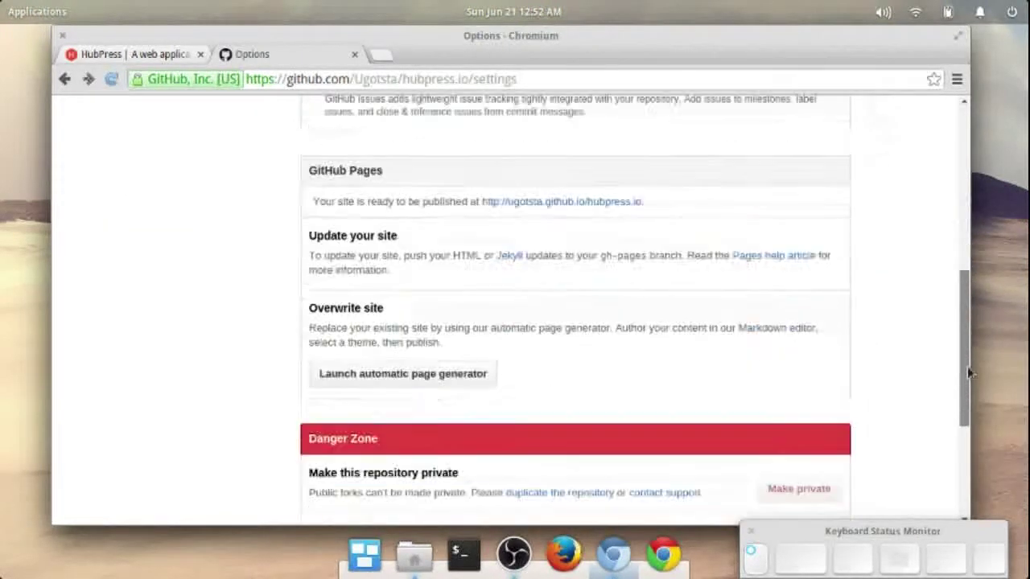
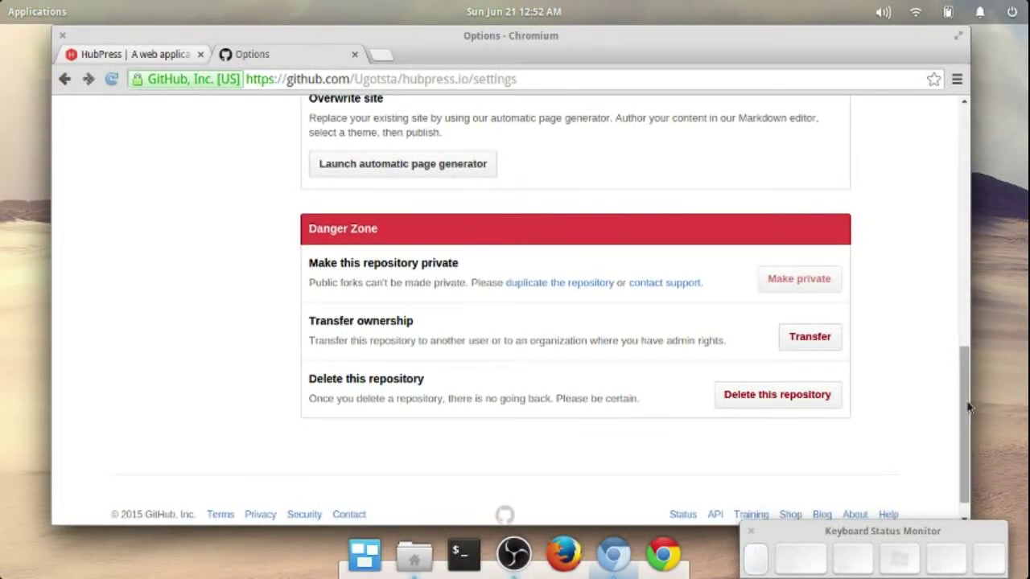
{"action": "left_click_drag", "start_coordinate": [967, 404], "coordinate": [569, 256]}
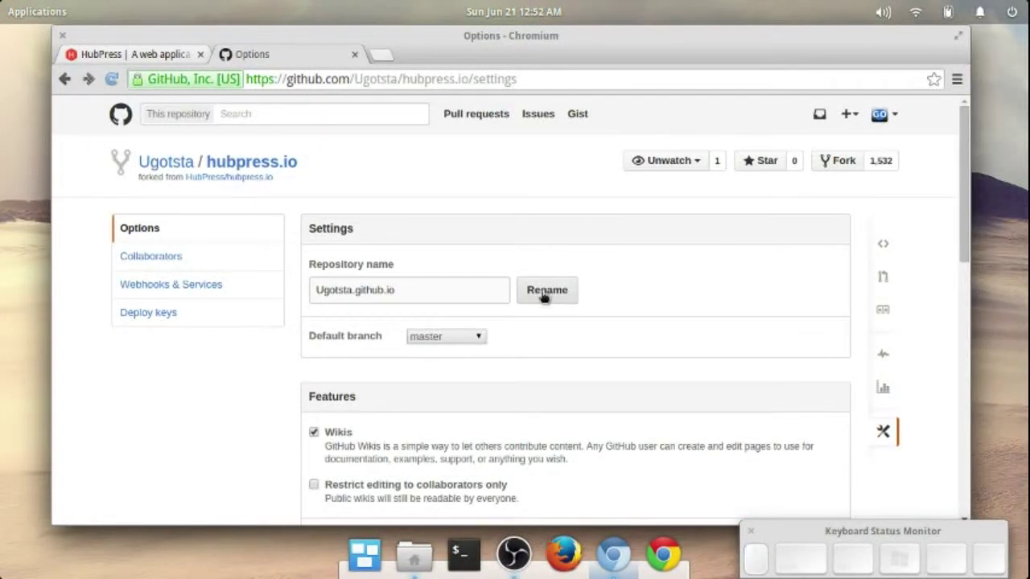
Apply the rename to Ugotsta.github.io and browse into the repository's hubpress folder.
{"action": "left_click", "coordinate": [543, 292]}
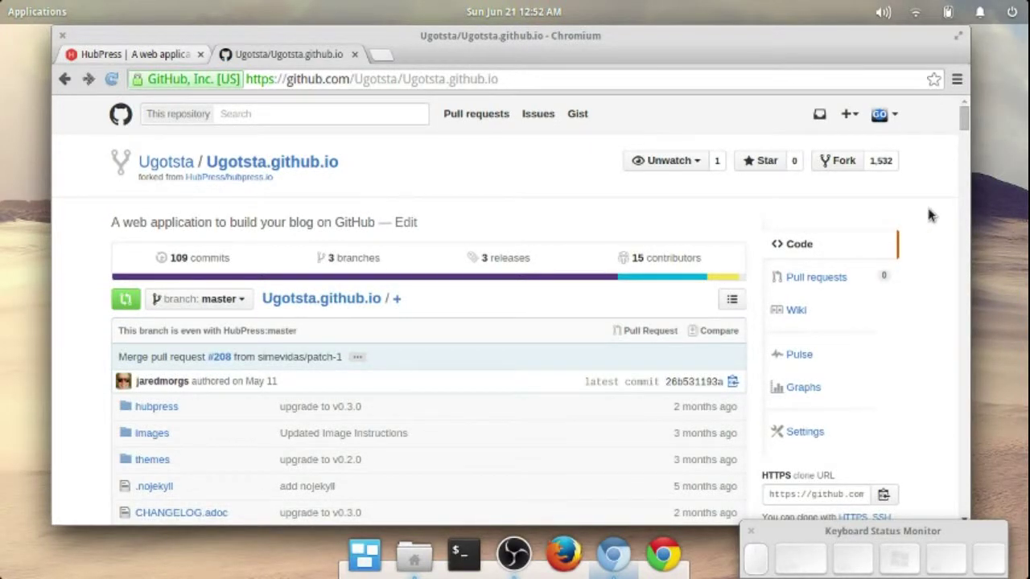
{"action": "scroll", "scroll_direction": "down", "scroll_amount": 3}
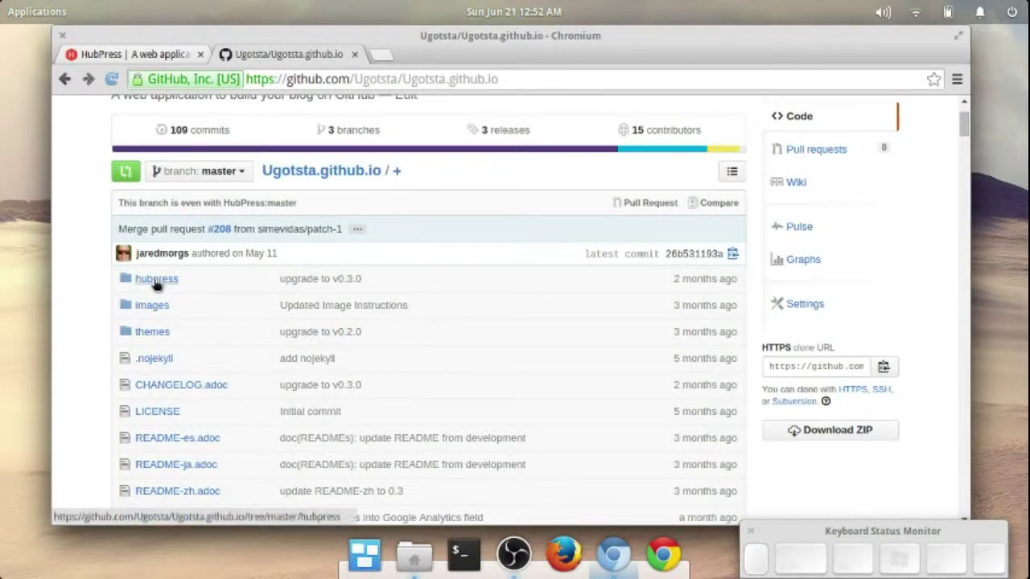
{"action": "left_click", "coordinate": [156, 289]}
{"action": "scroll", "scroll_direction": "down", "scroll_amount": 3}
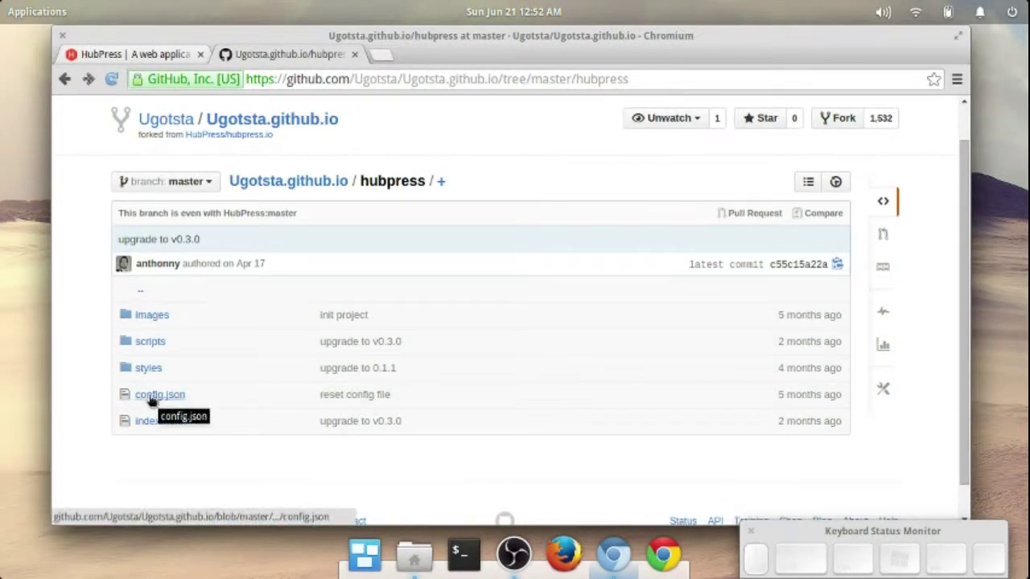
Edit hubpress/config.json so username is Ugotsta and repositoryName is Ugotsta.github.io, reaching the commit form.
{"action": "left_click", "coordinate": [152, 404]}
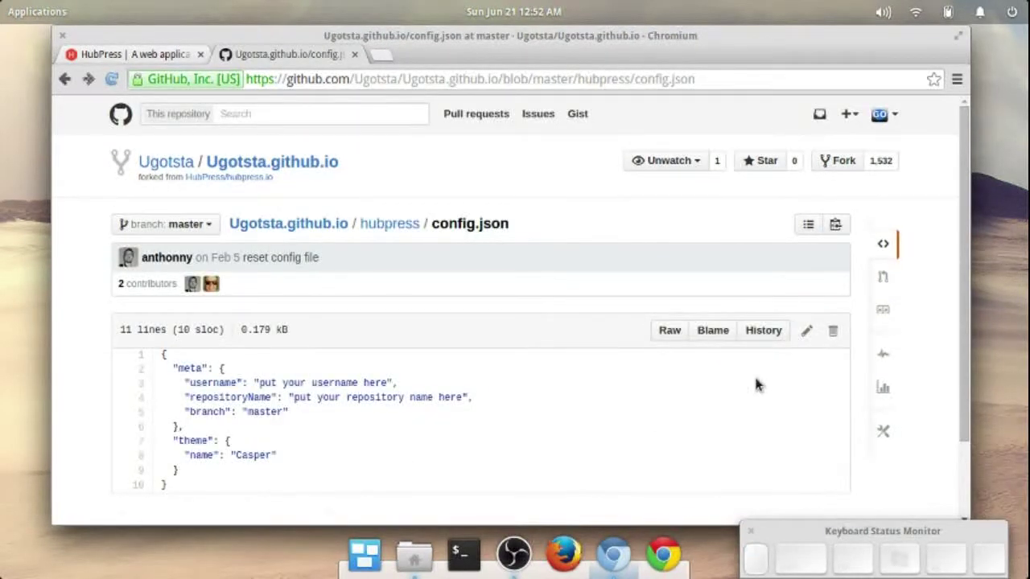
{"action": "scroll", "scroll_direction": "down", "scroll_amount": 3}
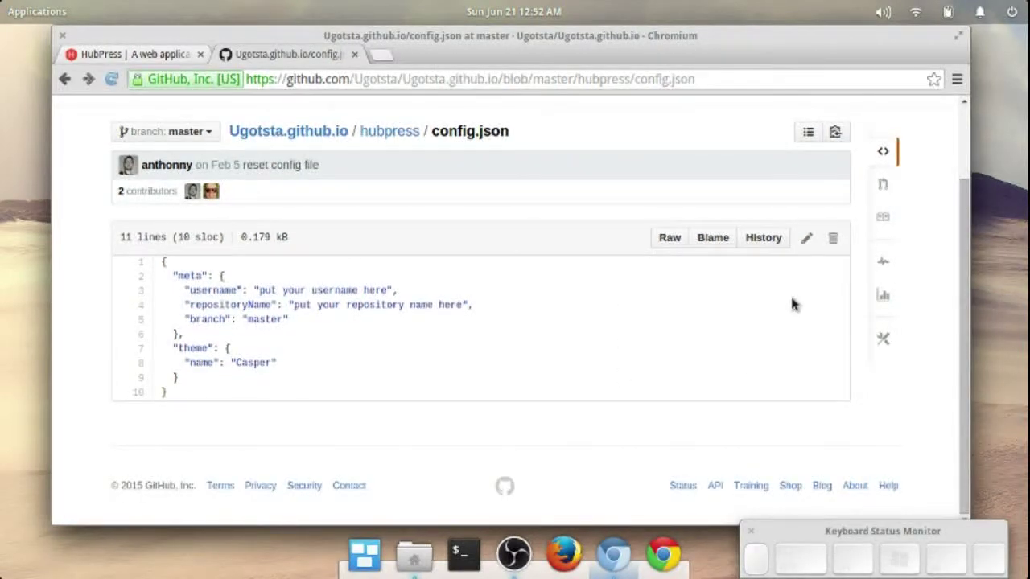
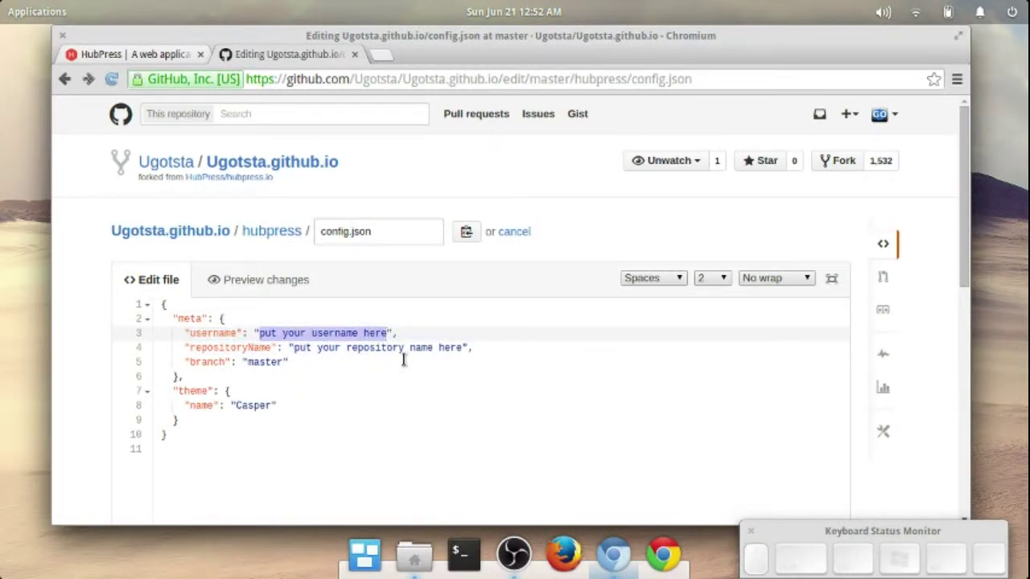
{"action": "key", "text": "BackSpace"}
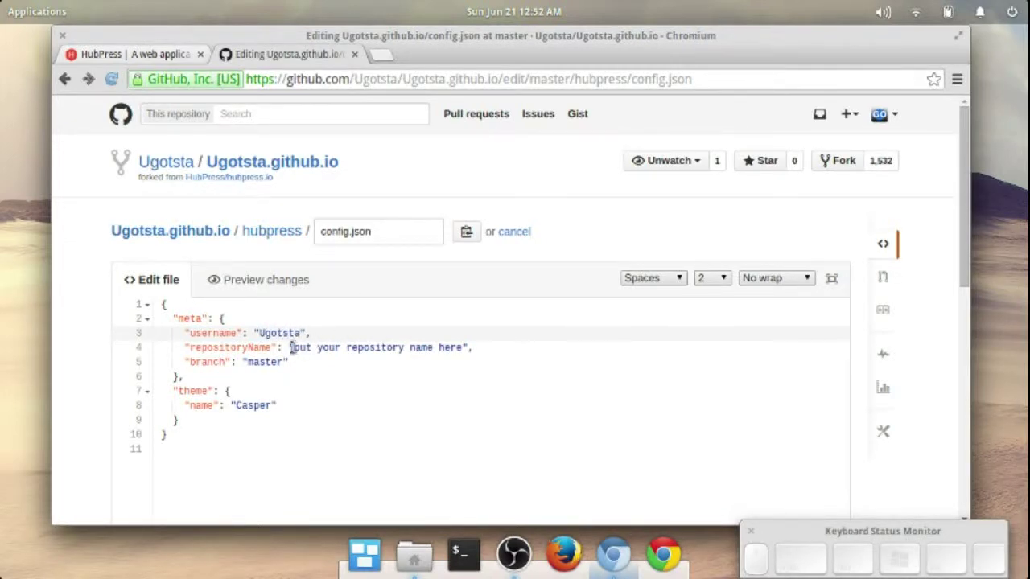
{"action": "left_click_drag", "start_coordinate": [300, 323], "coordinate": [466, 362]}
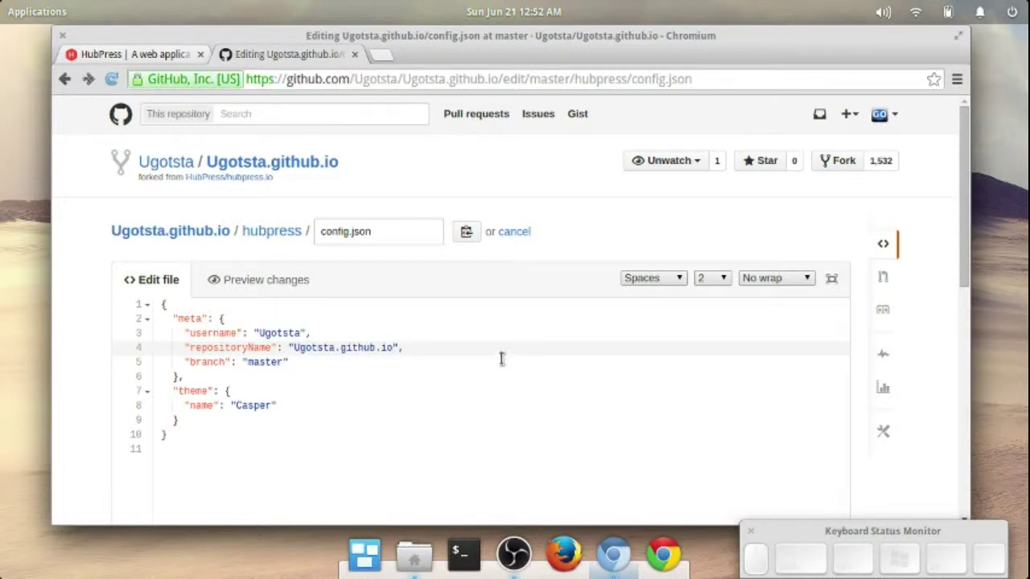
{"action": "scroll", "scroll_direction": "down", "scroll_amount": 3}
{"action": "scroll", "scroll_direction": "down", "scroll_amount": 3}
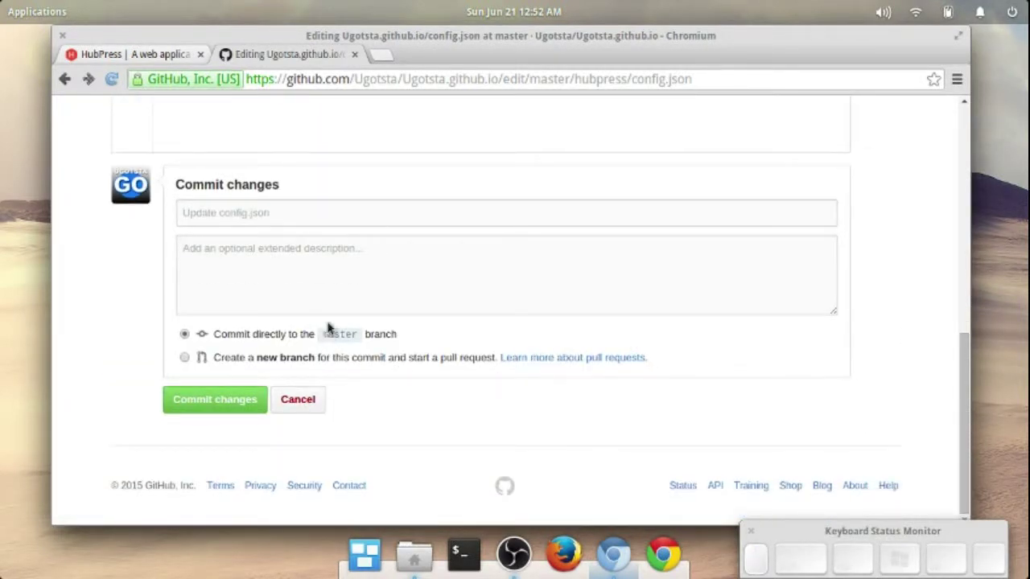
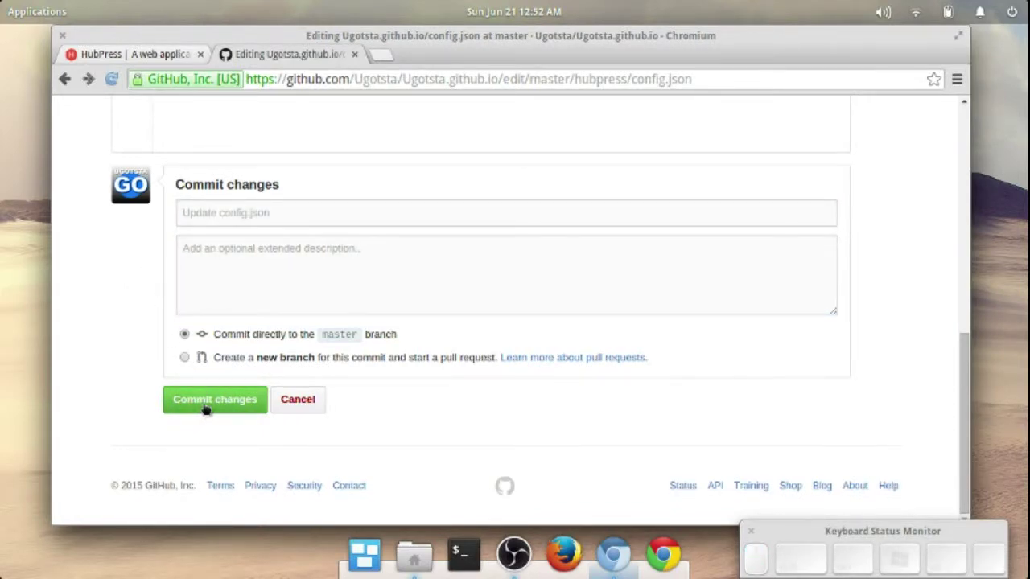
Commit the config.json update to master.
{"action": "left_click", "coordinate": [206, 413]}
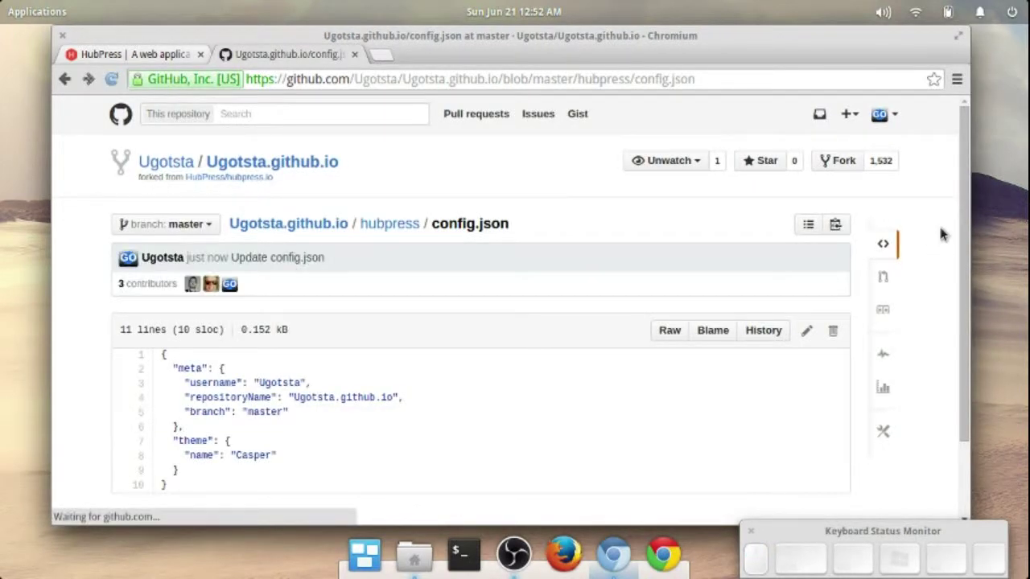
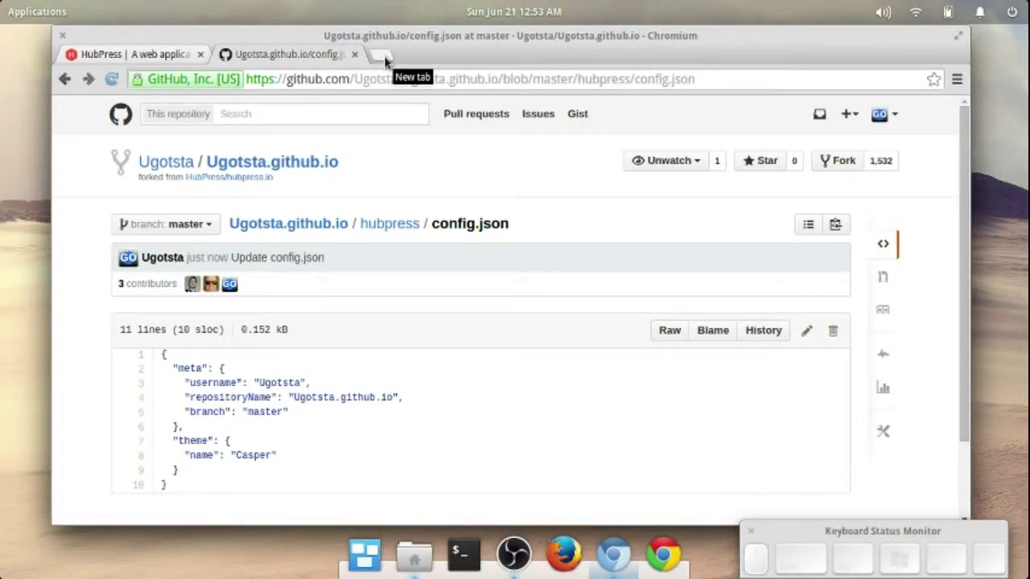
Copy ugotsta.github.io and load it in a new tab, showing the HubPress placeholder page.
{"action": "left_click_drag", "start_coordinate": [334, 173], "coordinate": [400, 180]}
{"action": "key", "text": "ctrl+c"}
{"action": "left_click", "coordinate": [384, 58]}
{"action": "left_click", "coordinate": [411, 70]}
{"action": "key", "text": "ctrl+v"}
{"action": "key", "text": "ctrl+Return"}
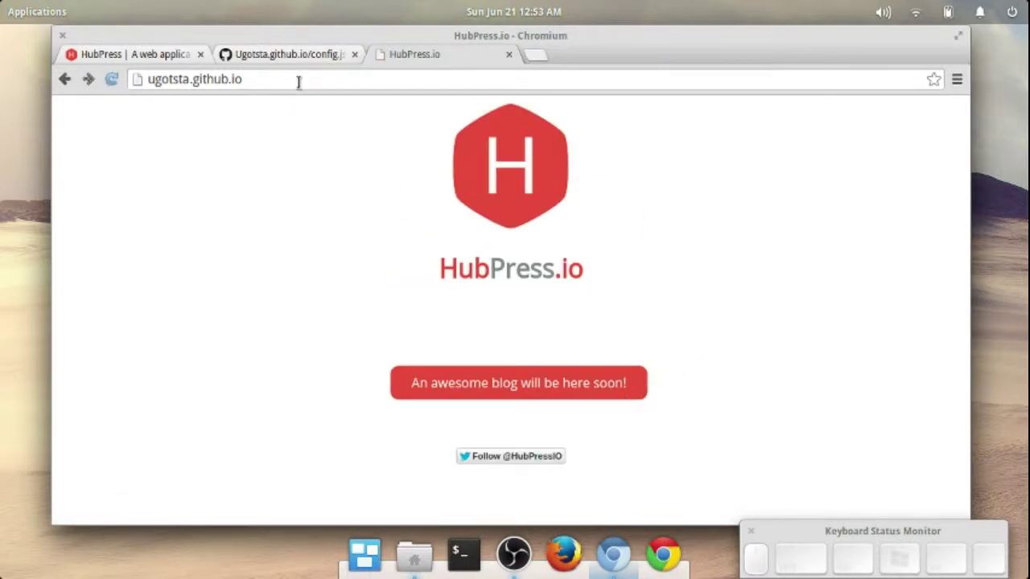
Start extending the address toward ugotsta.github.io/hubpress.
{"action": "left_click", "coordinate": [566, 170]}
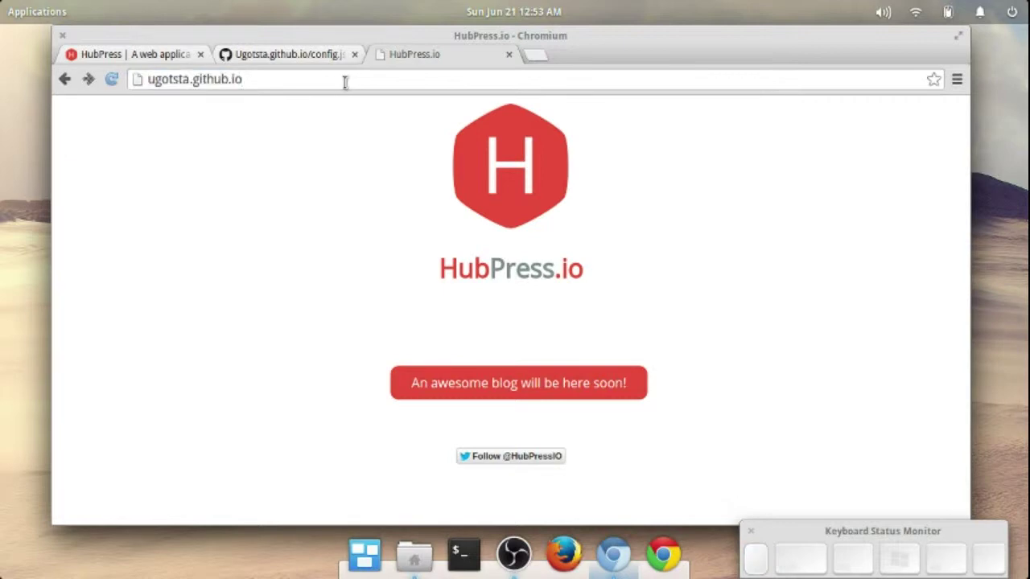
{"action": "key", "text": "/"}
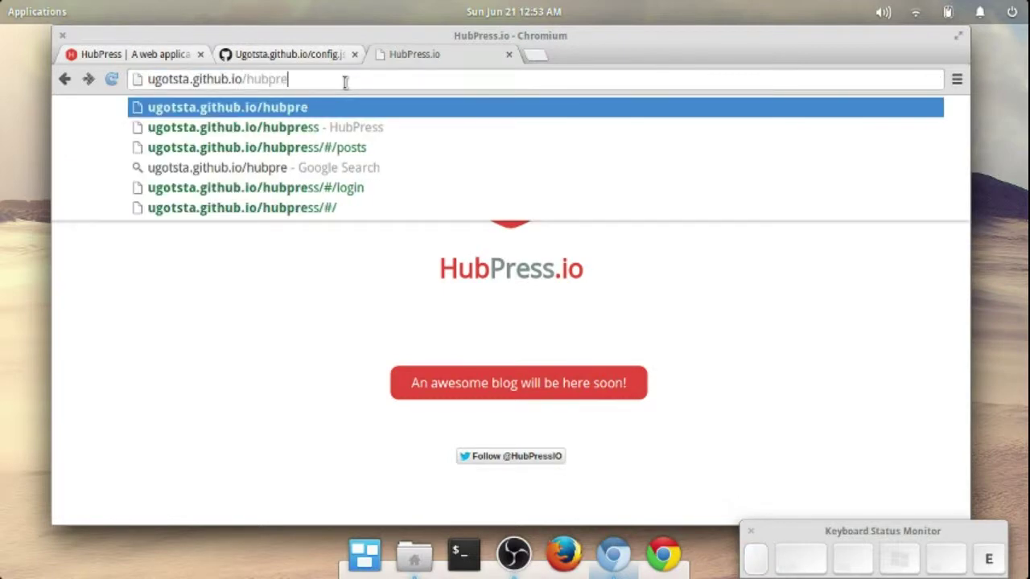
Load ugotsta.github.io/hubpress and log in to the admin with the GitHub credentials.
{"action": "key", "text": "Return"}
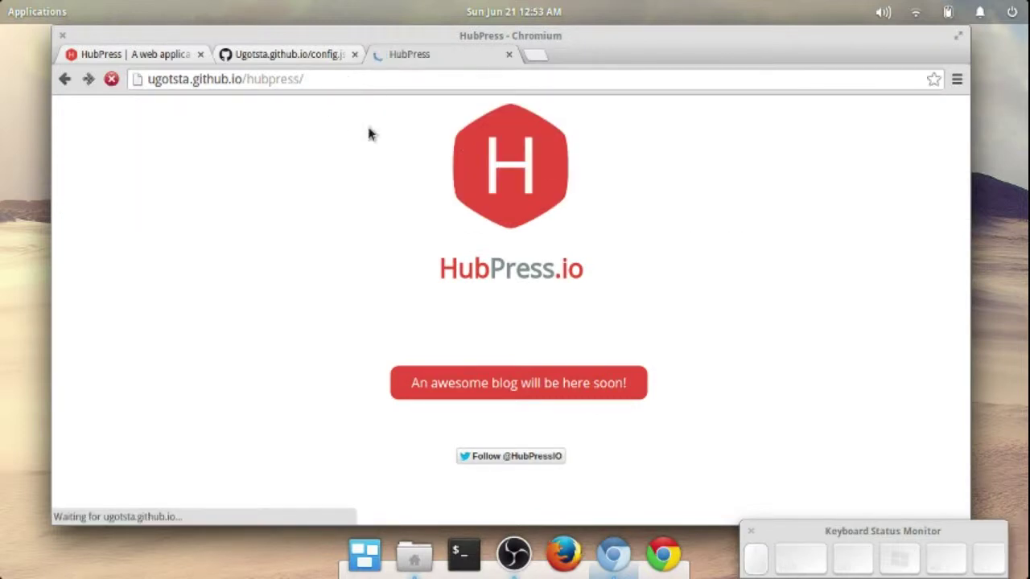
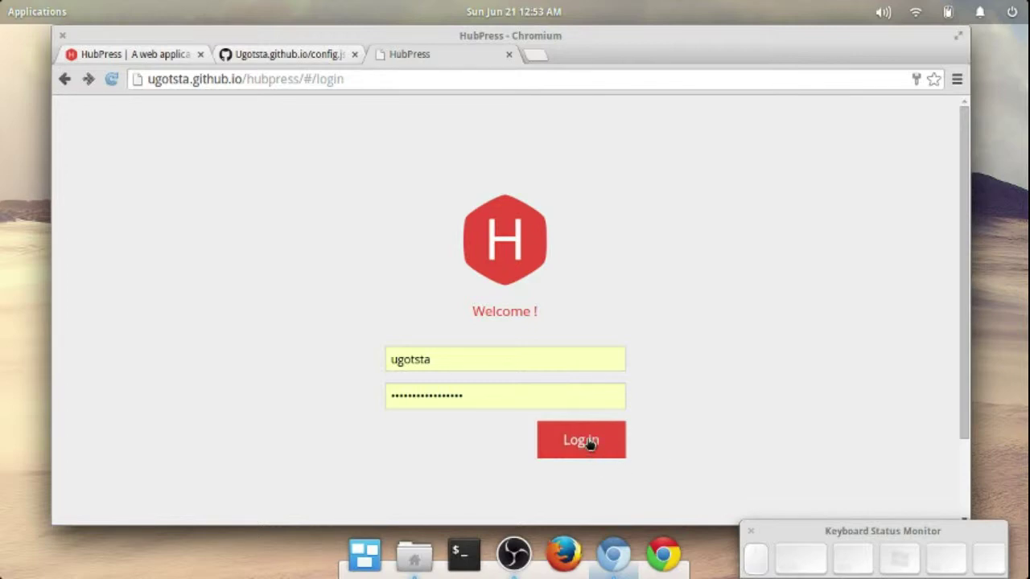
{"action": "left_click", "coordinate": [625, 440]}
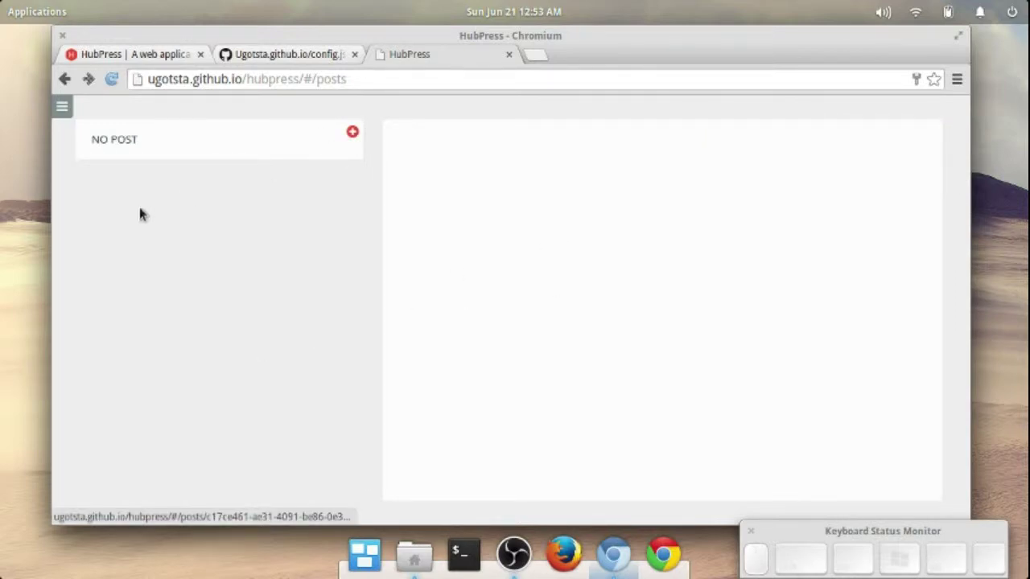
In HubPress Settings, set the title to Go code! with the Casper theme and submit.
{"action": "left_click", "coordinate": [62, 114]}
{"action": "left_click", "coordinate": [146, 243]}
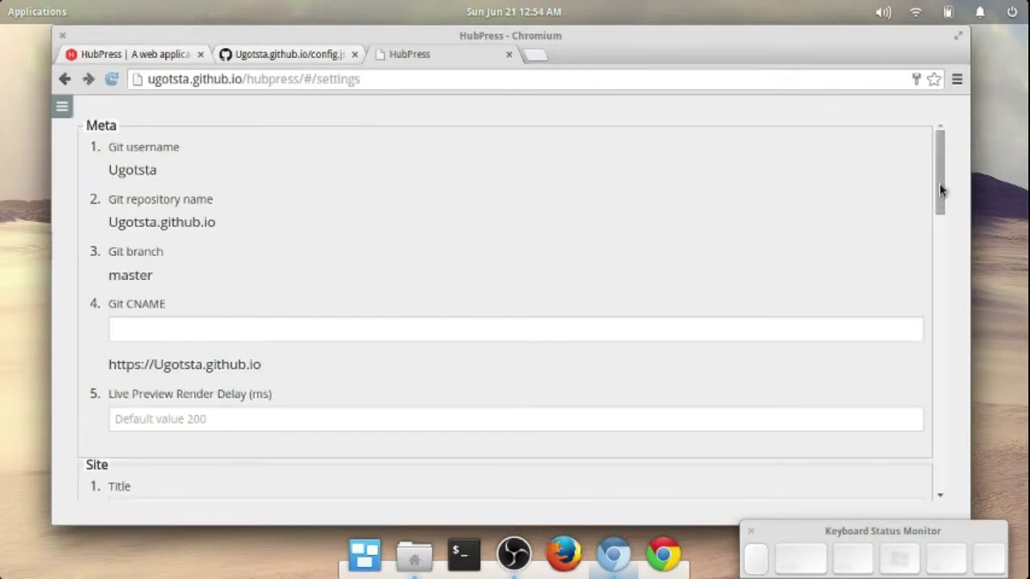
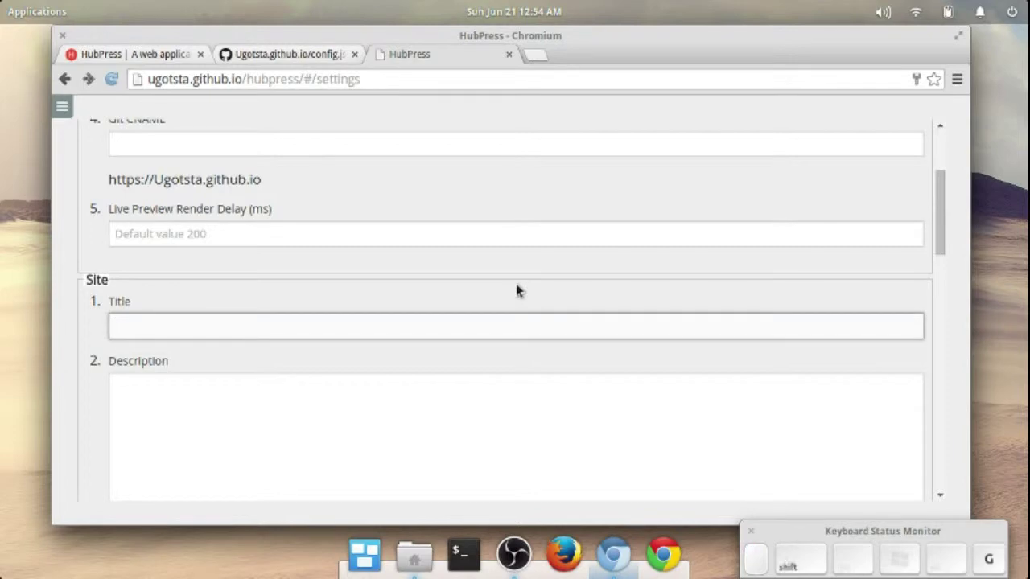
{"action": "key", "text": "shift+space"}
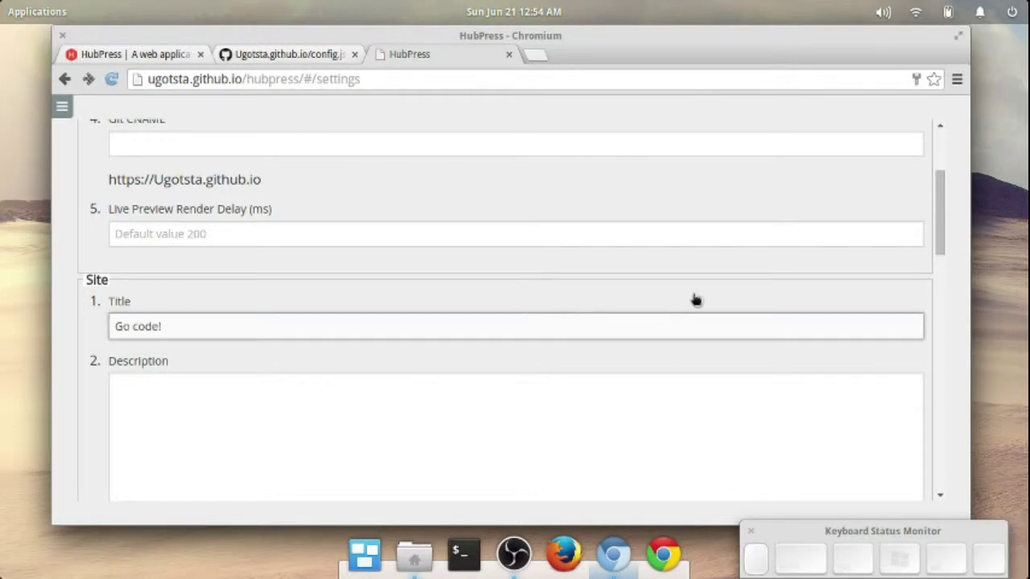
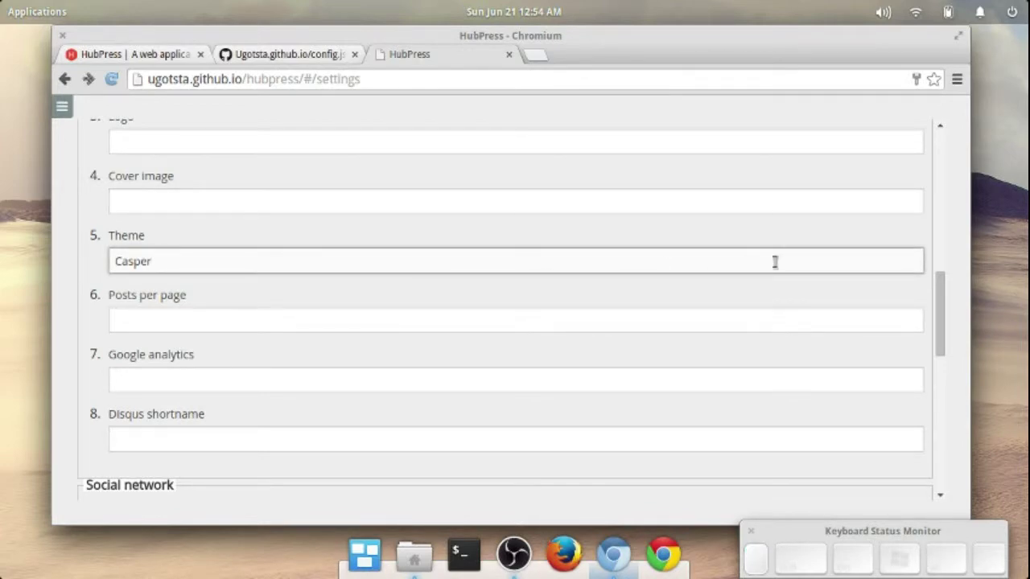
{"action": "left_click_drag", "start_coordinate": [946, 290], "coordinate": [876, 475]}
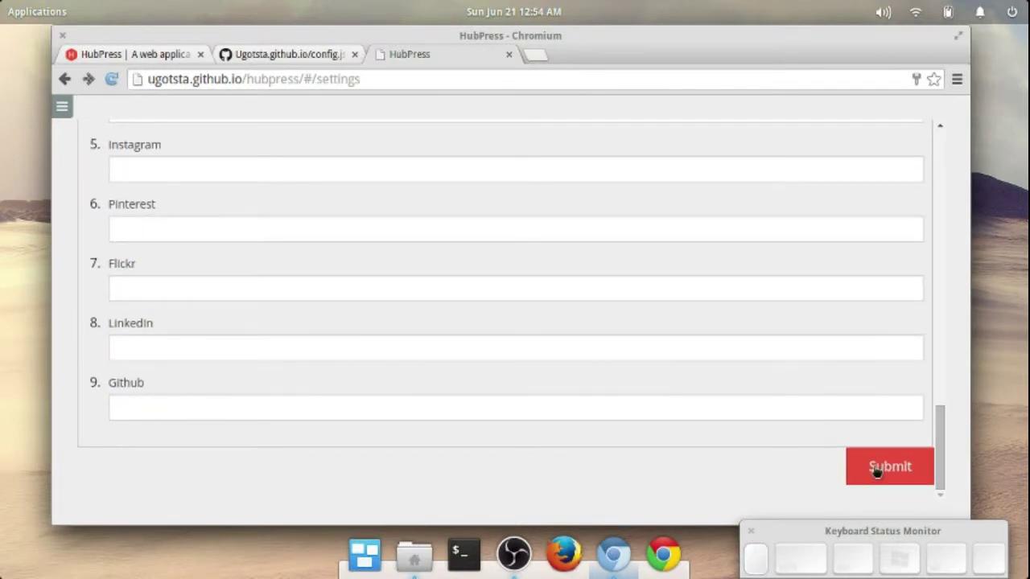
{"action": "left_click", "coordinate": [879, 480]}
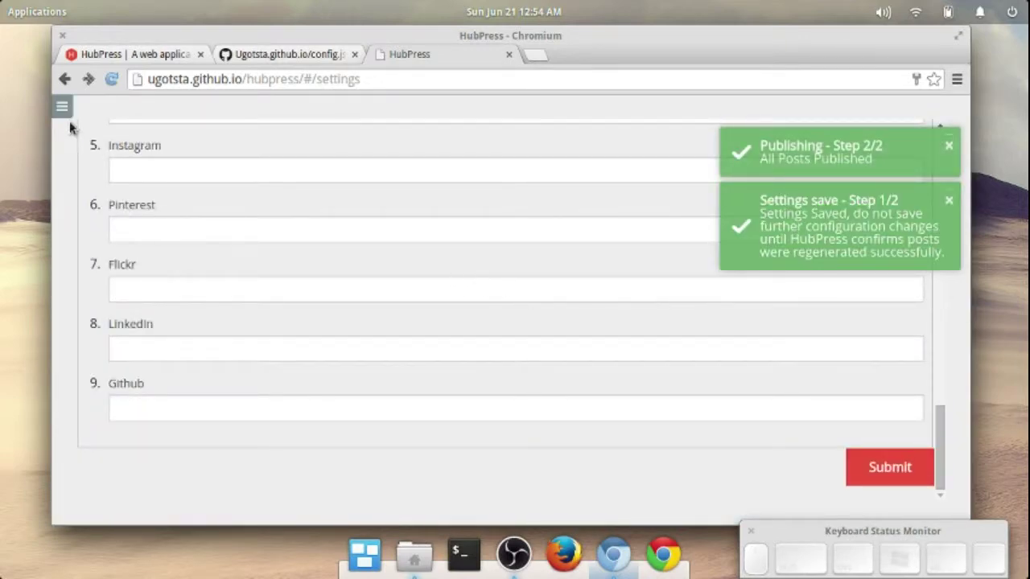
Return to the Posts list from the navigation menu.
{"action": "left_click", "coordinate": [66, 112]}
{"action": "left_click", "coordinate": [132, 222]}
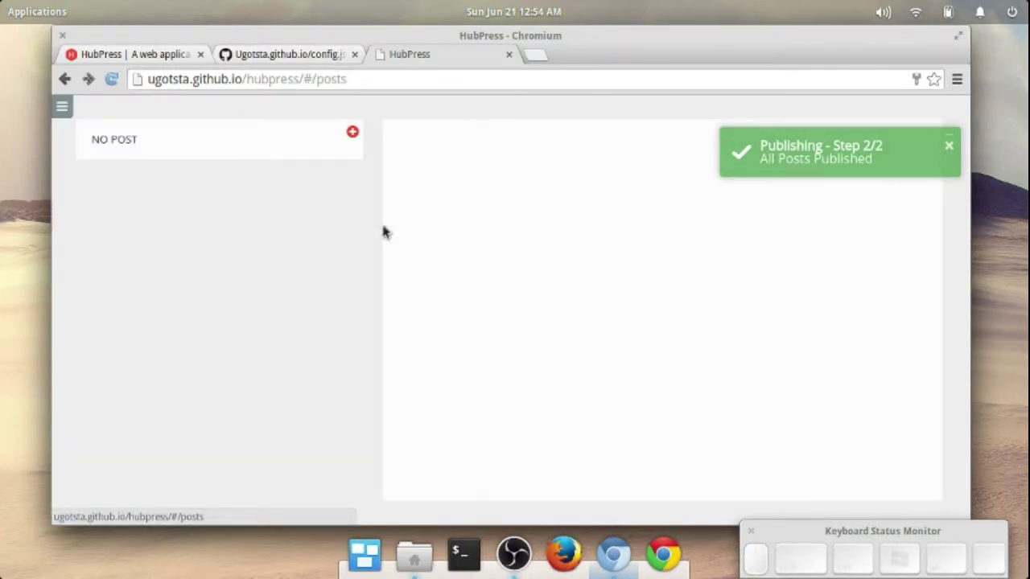
Start a new post and write the title line '= Setting up new HubPress site'.
{"action": "left_click", "coordinate": [352, 141]}
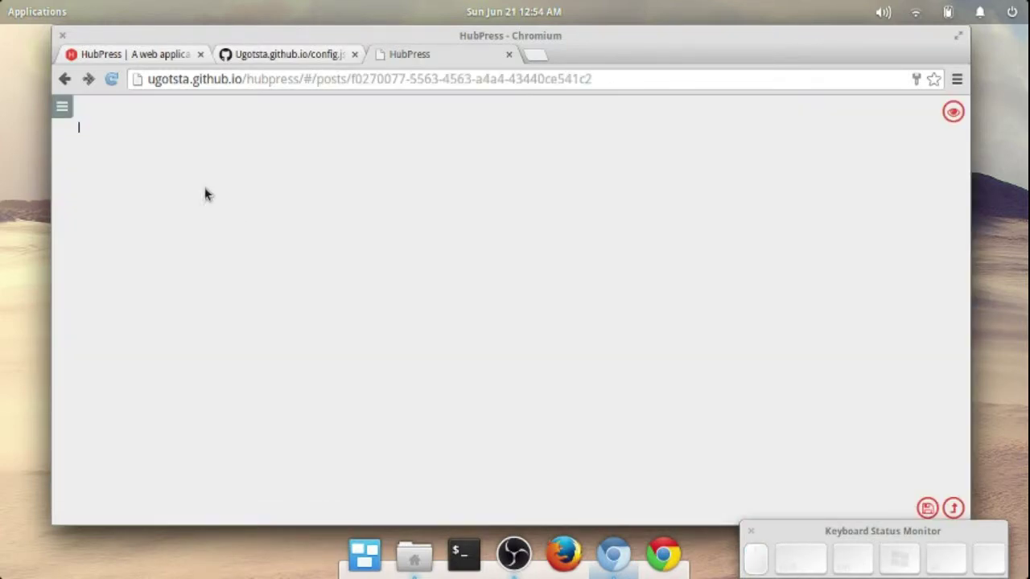
{"action": "left_click", "coordinate": [130, 112]}
{"action": "key", "text": "="}
{"action": "key", "text": "space"}
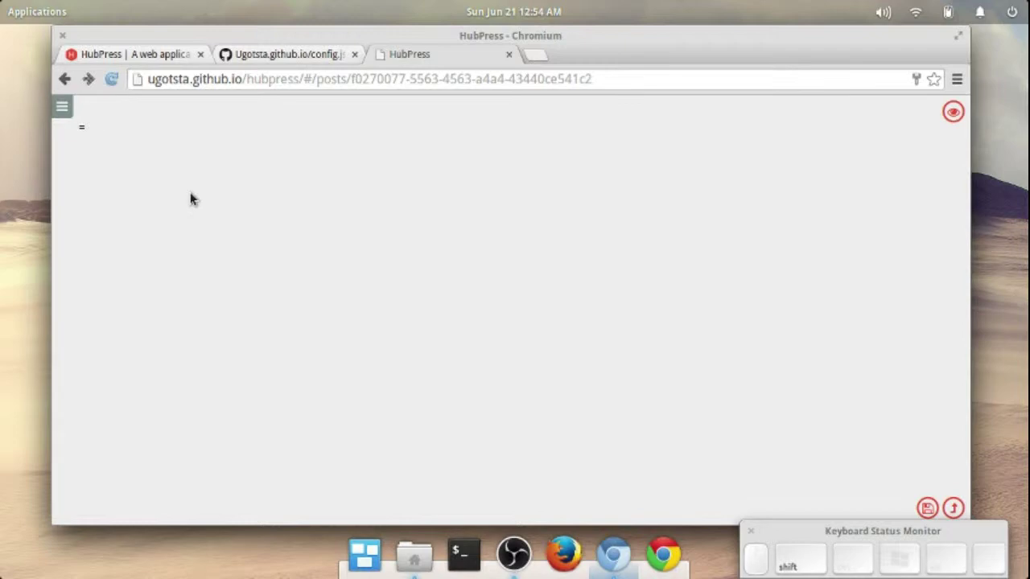
{"action": "key", "text": "shift+space"}
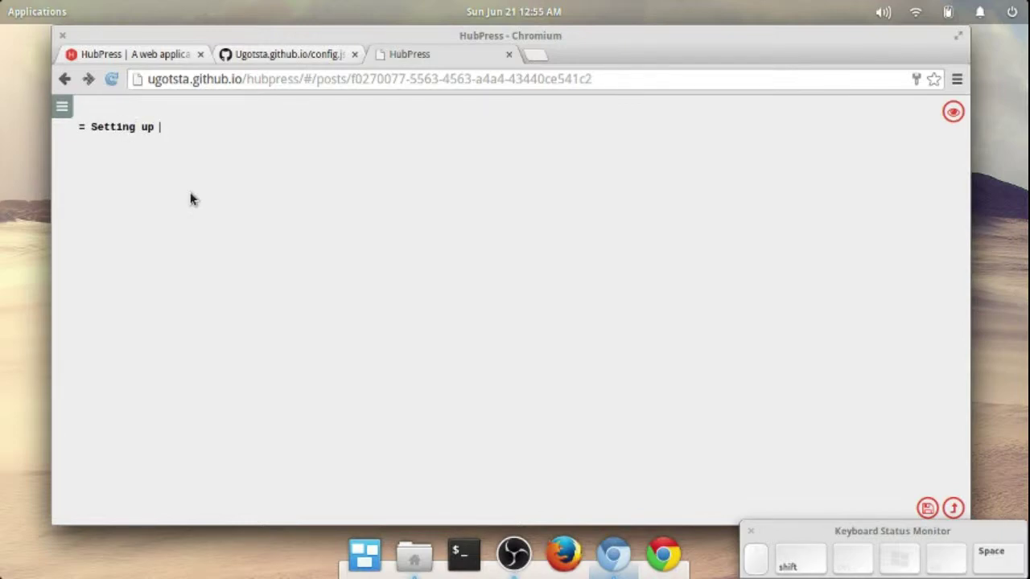
{"action": "key", "text": "space"}
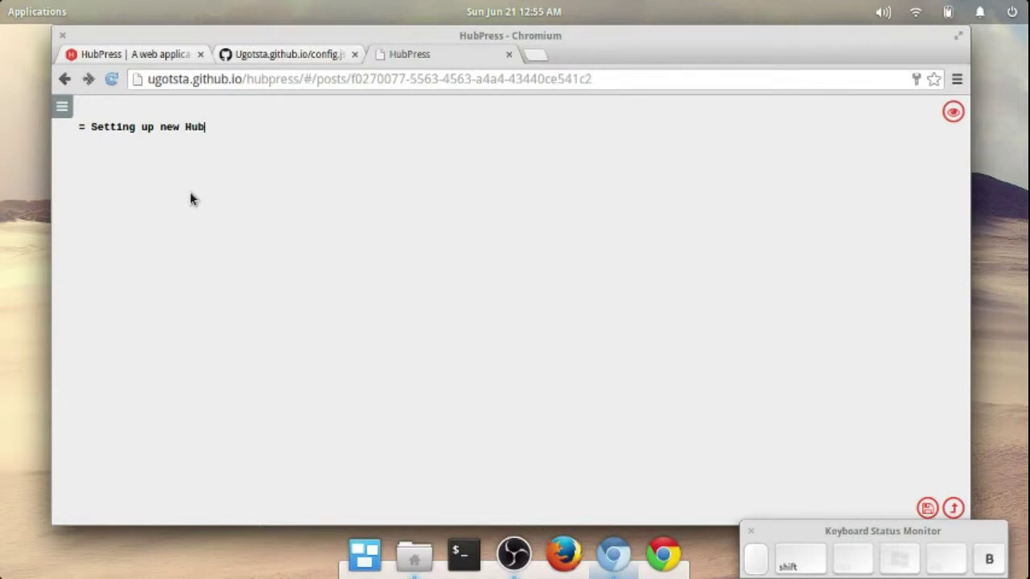
{"action": "key", "text": "space"}
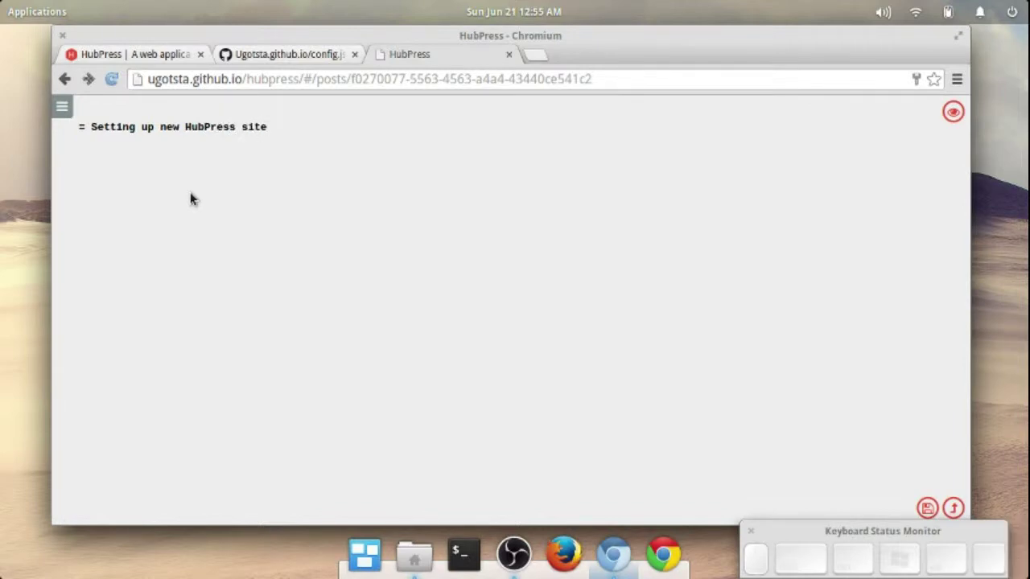
{"action": "key", "text": "Return"}
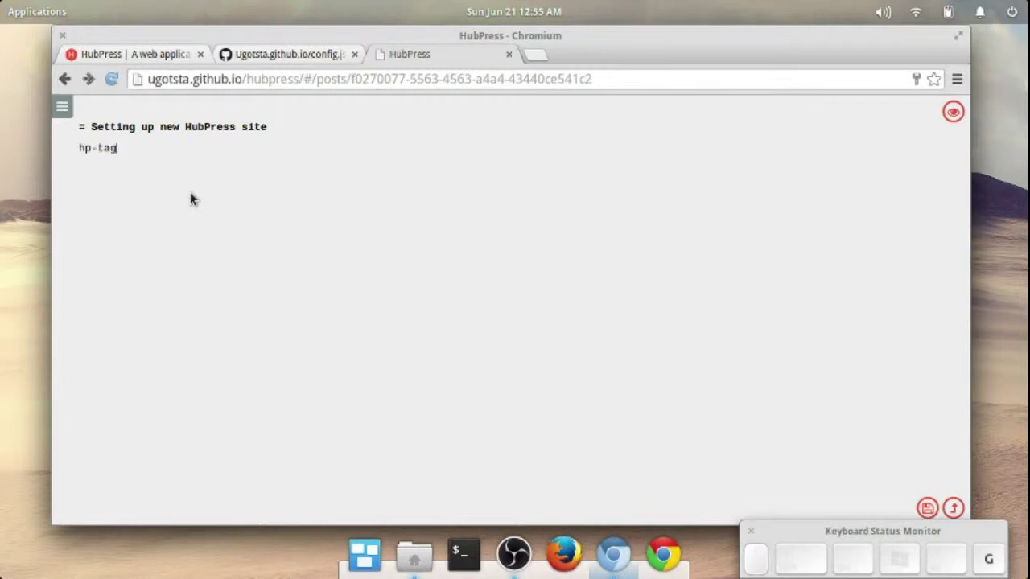
Add the ':hp-tags: hubpress' attribute line below the title.
{"action": "key", "text": "7"}
{"action": "key", "text": "shift+;"}
{"action": "key", "text": "shift+1"}
{"action": "key", "text": "shift+s"}
{"action": "key", "text": "shift+;"}
{"action": "key", "text": "space"}
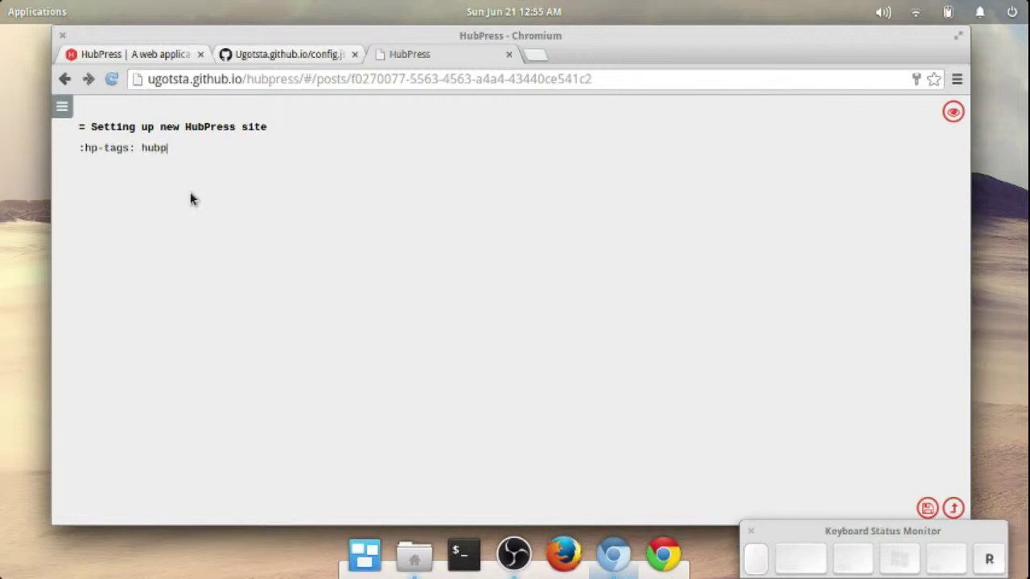
{"action": "key", "text": "8"}
{"action": "key", "text": "Return"}
{"action": "key", "text": "8"}
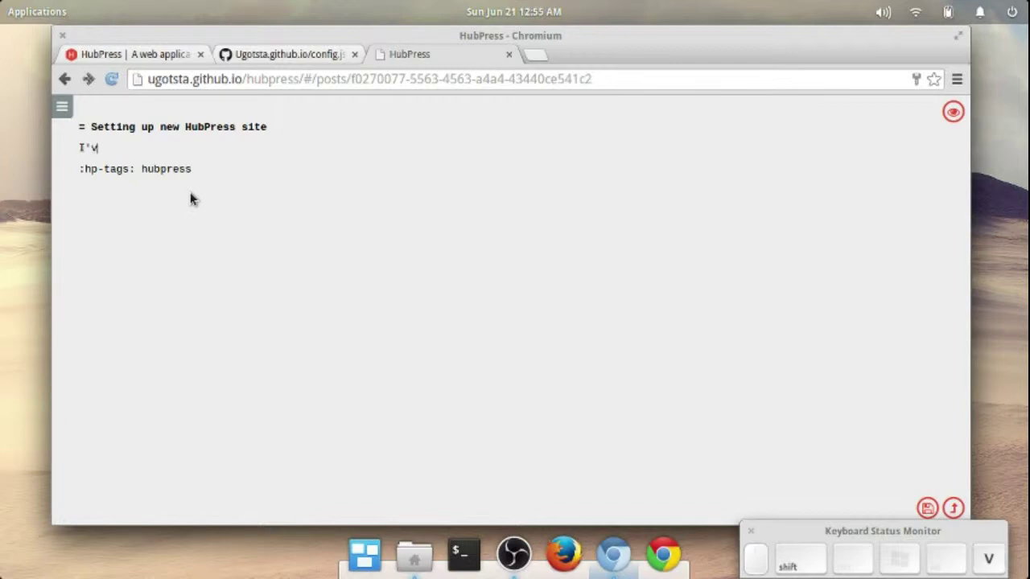
Write the body sentence saying HubPress is set up on GitHub pages, ending 'More to come! :)'.
{"action": "key", "text": "space"}
{"action": "key", "text": "space"}
{"action": "key", "text": "space"}
{"action": "key", "text": "t"}
{"action": "key", "text": "BackSpace"}
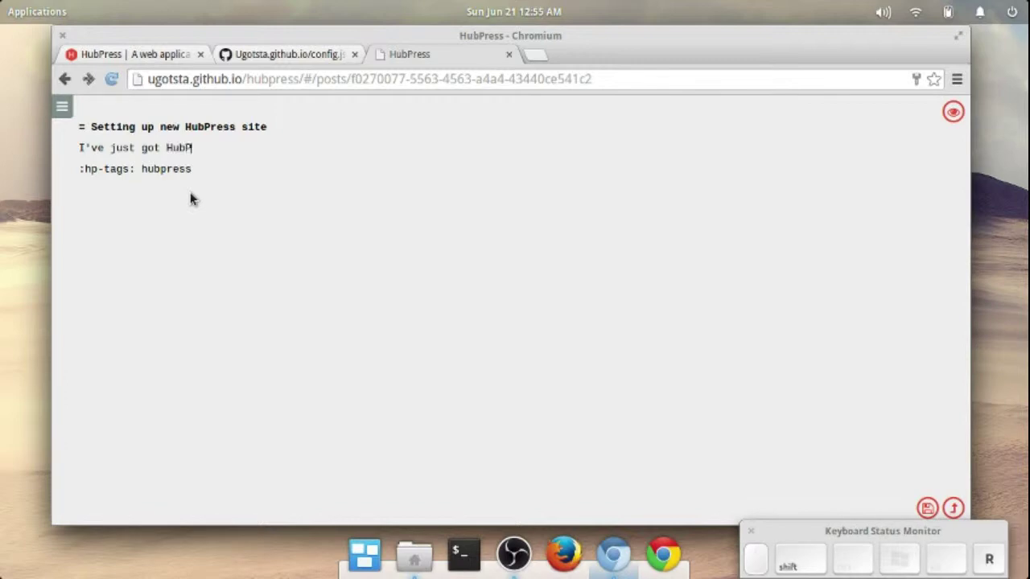
{"action": "key", "text": "space"}
{"action": "key", "text": "space"}
{"action": "key", "text": "space"}
{"action": "key", "text": "space"}
{"action": "key", "text": "BackSpace"}
{"action": "key", "text": "space"}
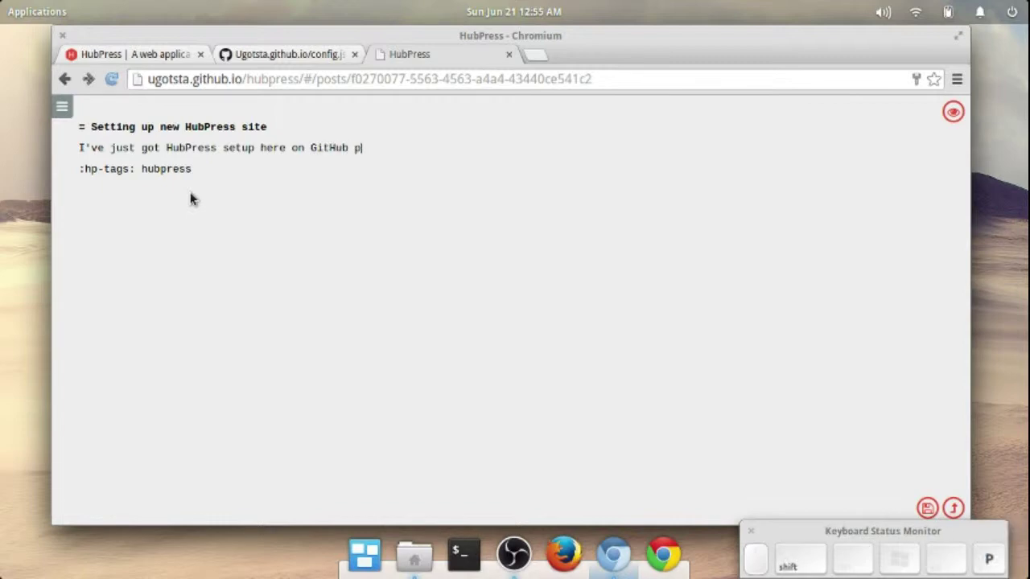
{"action": "key", "text": "."}
{"action": "key", "text": "space"}
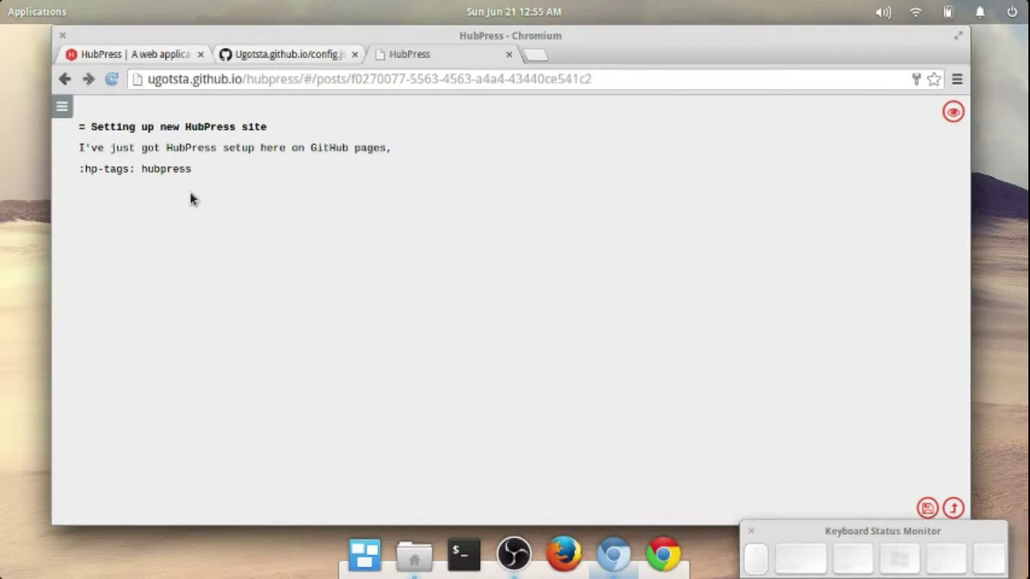
{"action": "key", "text": "space"}
{"action": "key", "text": "space"}
{"action": "key", "text": "space"}
{"action": "key", "text": "space"}
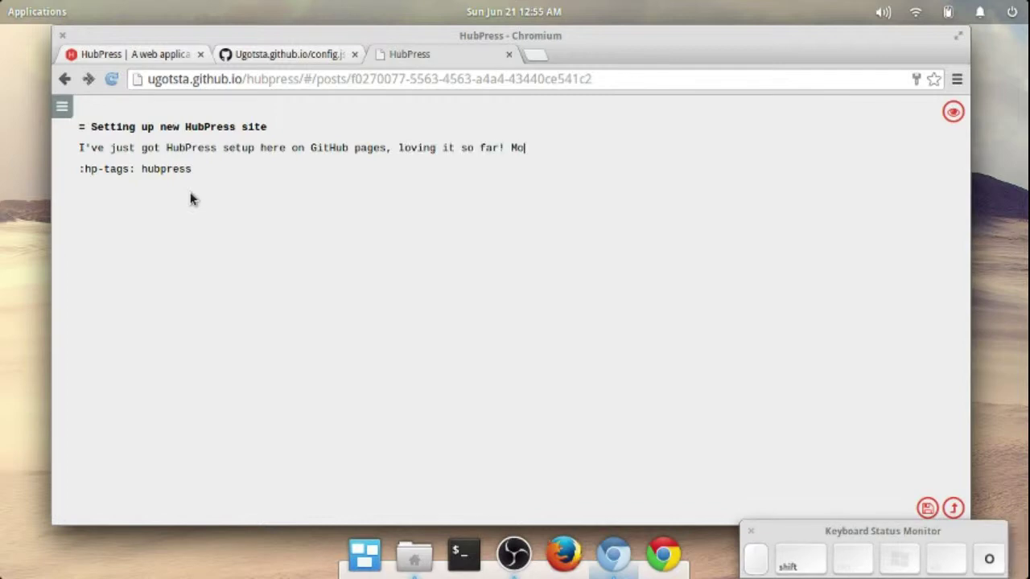
{"action": "key", "text": "space"}
{"action": "key", "text": "space"}
{"action": "key", "text": "space"}
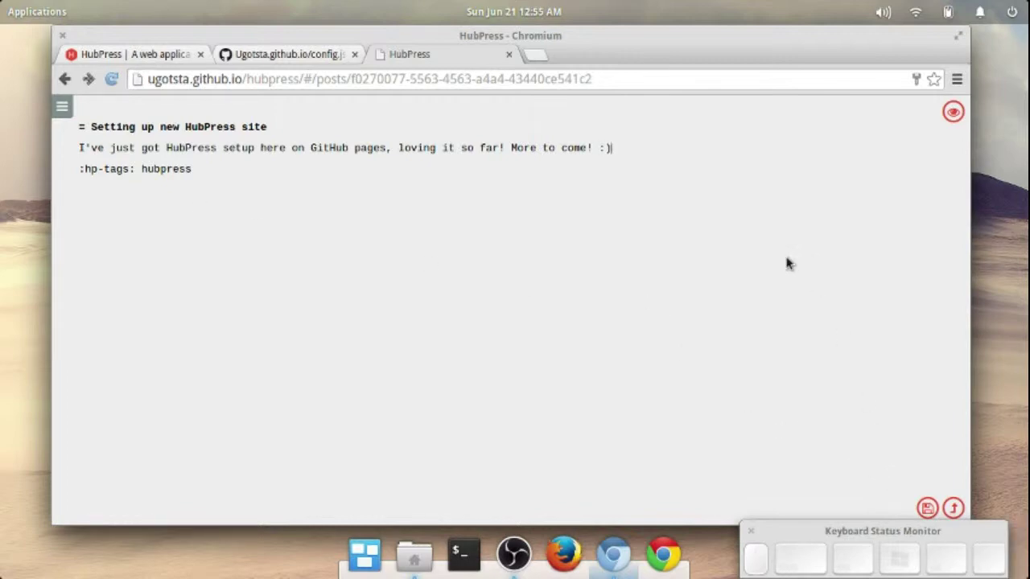
Toggle the rendered preview beside the source to check how the post looks.
{"action": "left_click", "coordinate": [960, 121]}
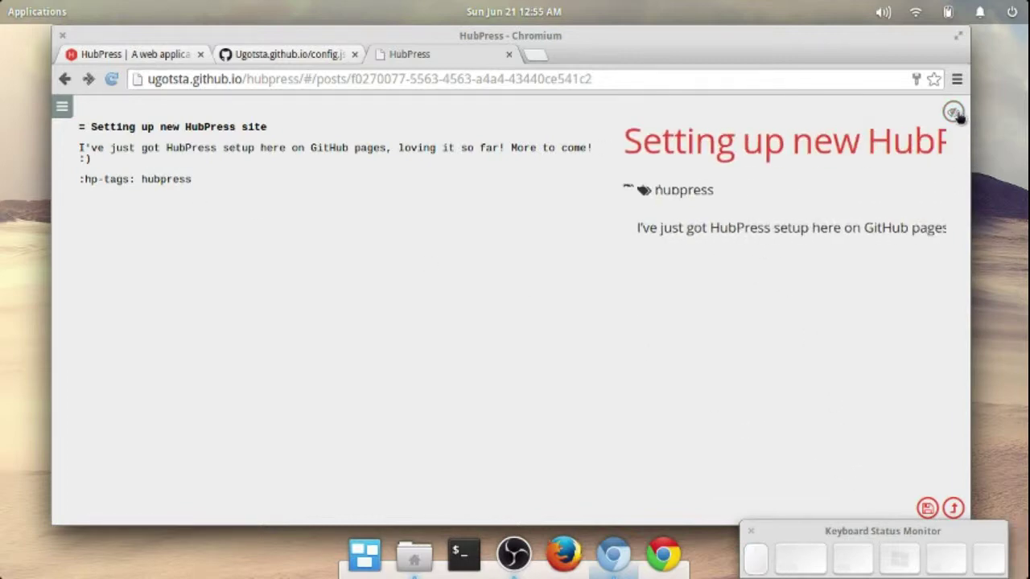
{"action": "left_click", "coordinate": [959, 121]}
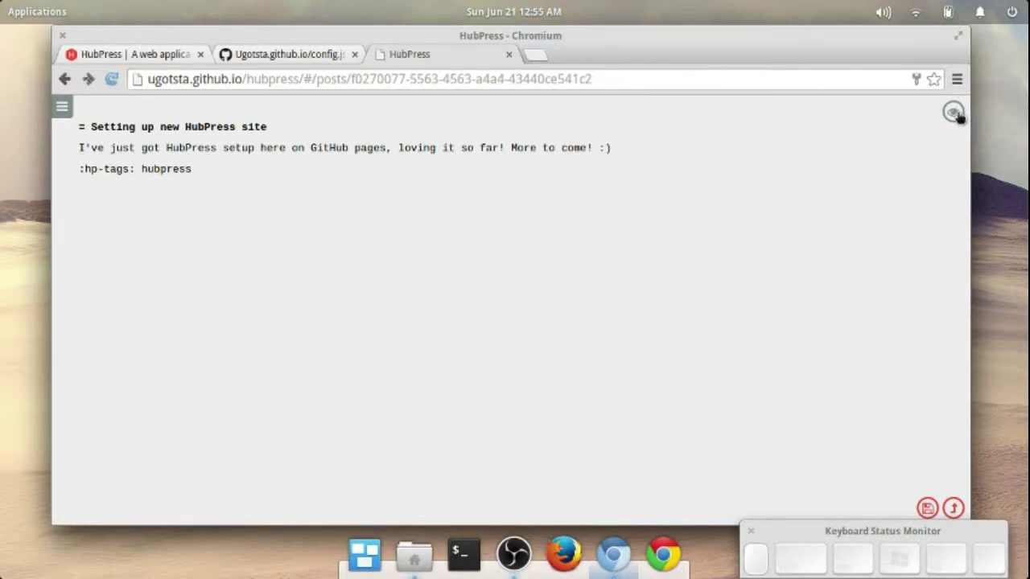
{"action": "left_click", "coordinate": [959, 120]}
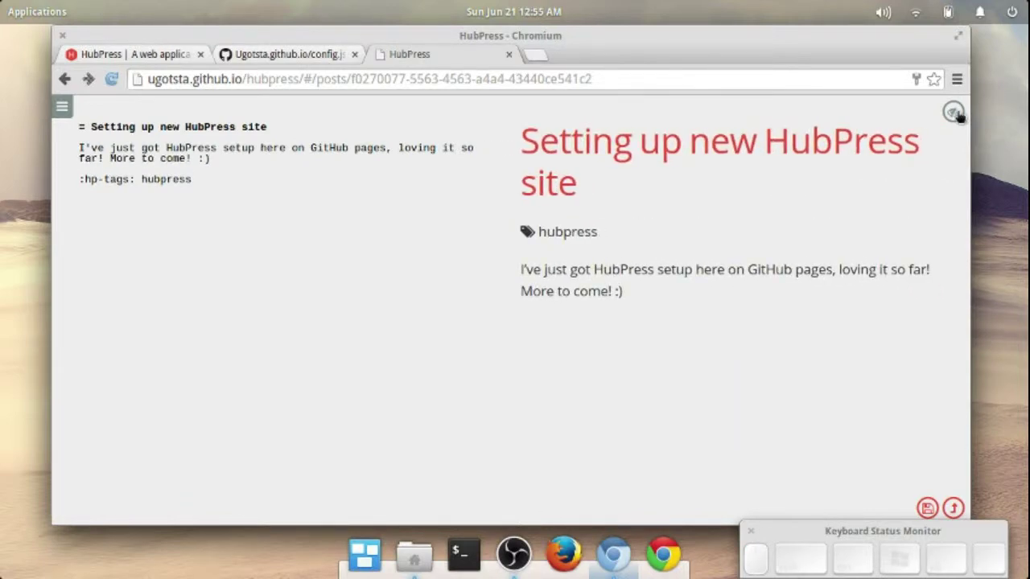
{"action": "left_click", "coordinate": [959, 120]}
{"action": "left_click", "coordinate": [960, 121]}
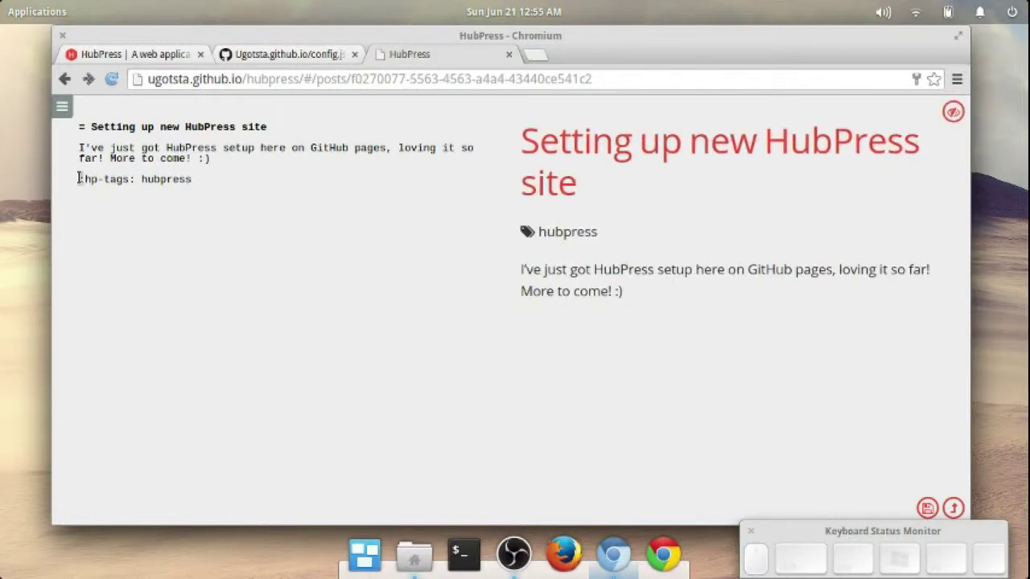
Review the tags line in the editor and leave the source shown alone.
{"action": "left_click_drag", "start_coordinate": [808, 135], "coordinate": [808, 135]}
{"action": "double_click", "coordinate": [807, 135]}
{"action": "left_click_drag", "start_coordinate": [597, 135], "coordinate": [597, 135]}
{"action": "left_click", "coordinate": [597, 135]}
{"action": "left_click", "coordinate": [596, 135]}
{"action": "left_click", "coordinate": [596, 135]}
{"action": "left_click", "coordinate": [597, 135]}
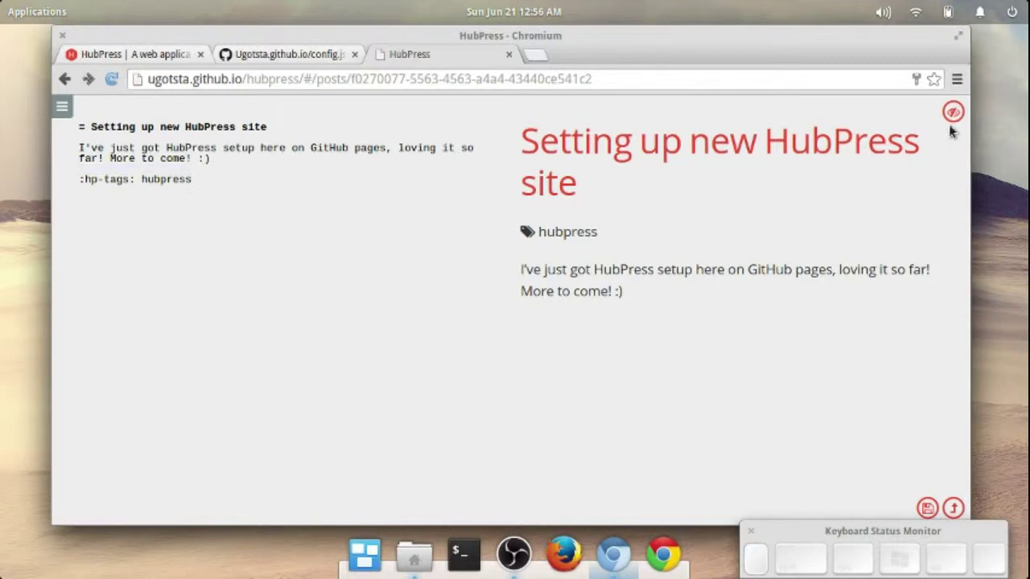
{"action": "left_click", "coordinate": [597, 136]}
Save the post and return to the All Posts list showing 'Setting up new HubPress site'.
{"action": "left_click", "coordinate": [197, 154]}
{"action": "left_click", "coordinate": [188, 163]}
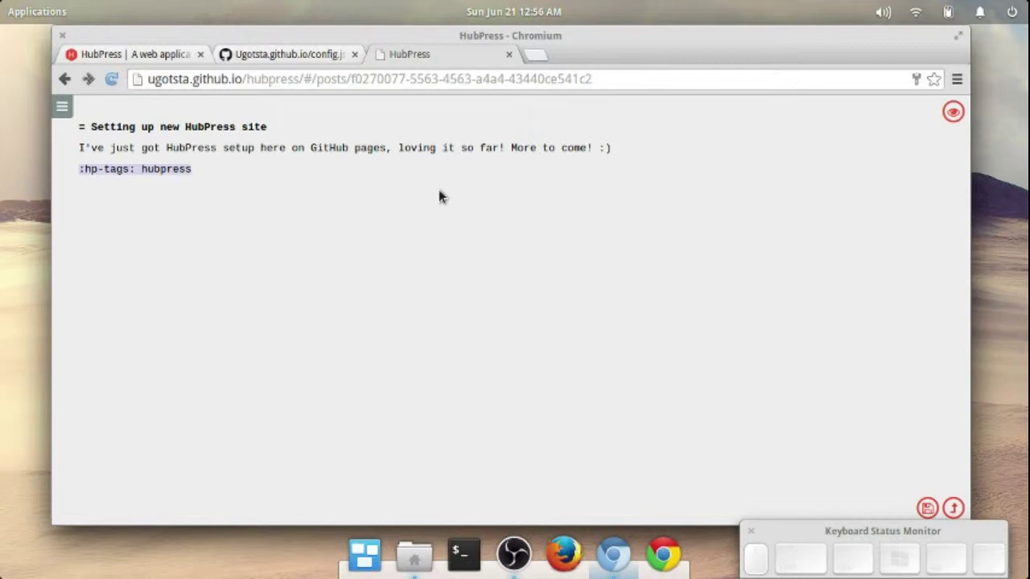
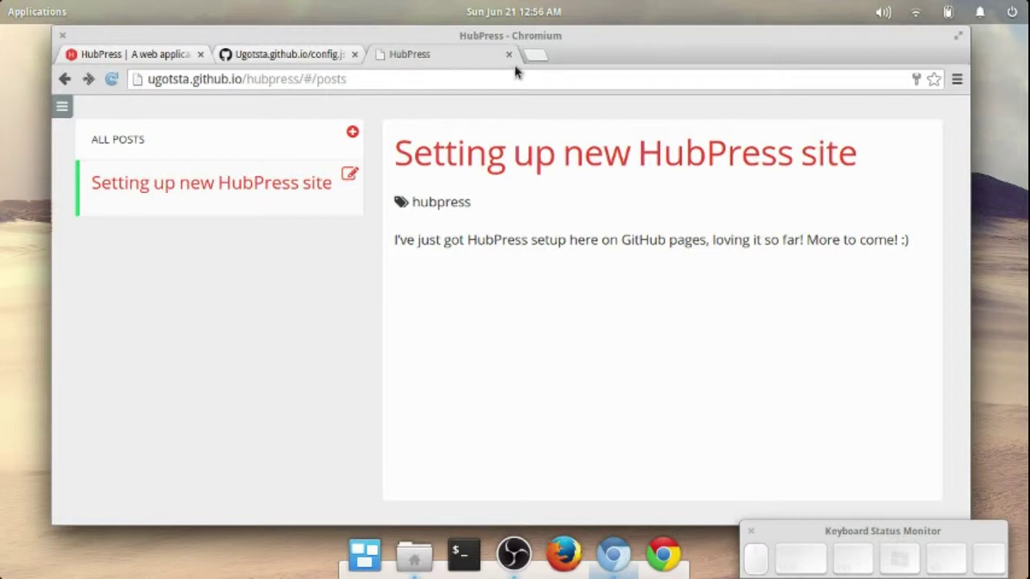
Load ugotsta.github.io in a new tab to view the live blog.
{"action": "left_click", "coordinate": [483, 147]}
{"action": "left_click", "coordinate": [512, 67]}
{"action": "key", "text": "ctrl+v"}
{"action": "key", "text": "Return"}
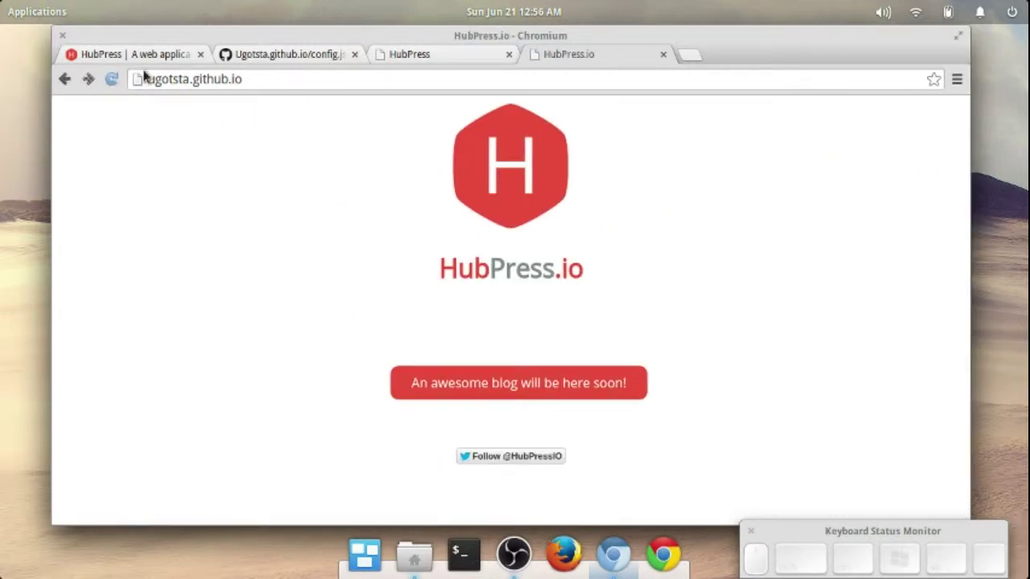
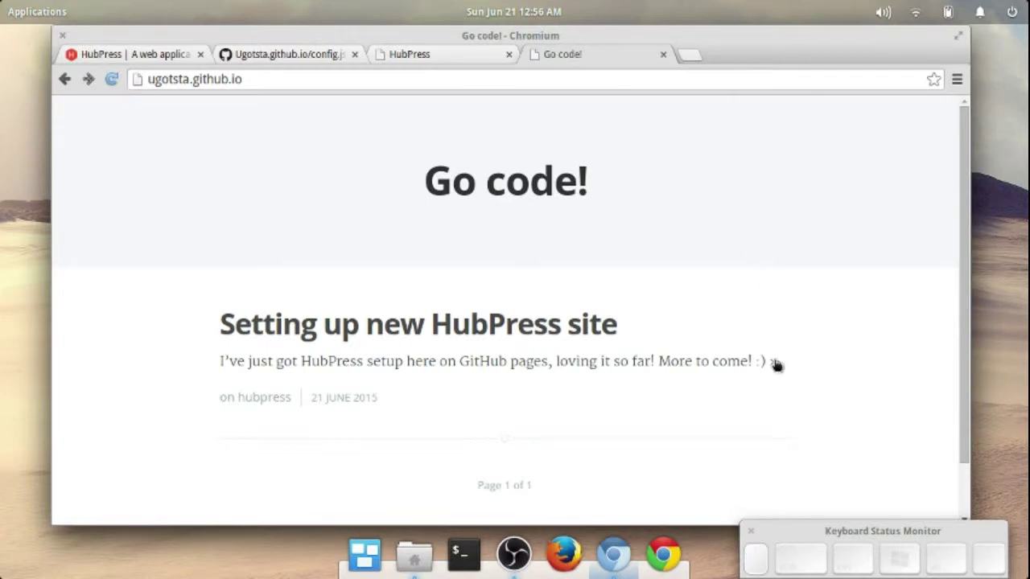
Reload until 'Go code!' shows the 'Setting up new HubPress site' post tagged hubpress.
{"action": "left_click", "coordinate": [551, 178]}
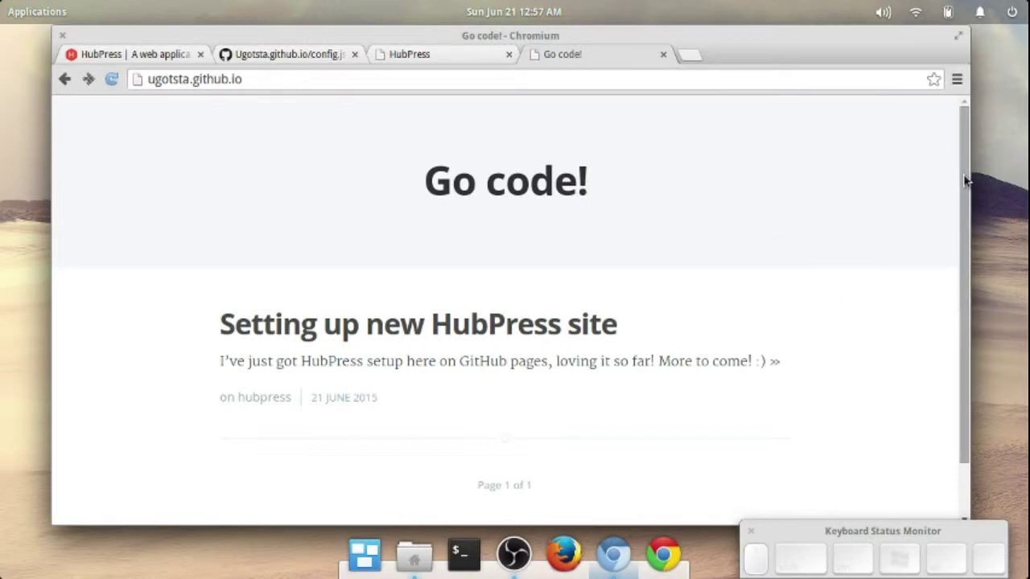
{"action": "left_click_drag", "start_coordinate": [551, 178], "coordinate": [552, 178]}
{"action": "left_click", "coordinate": [551, 178]}
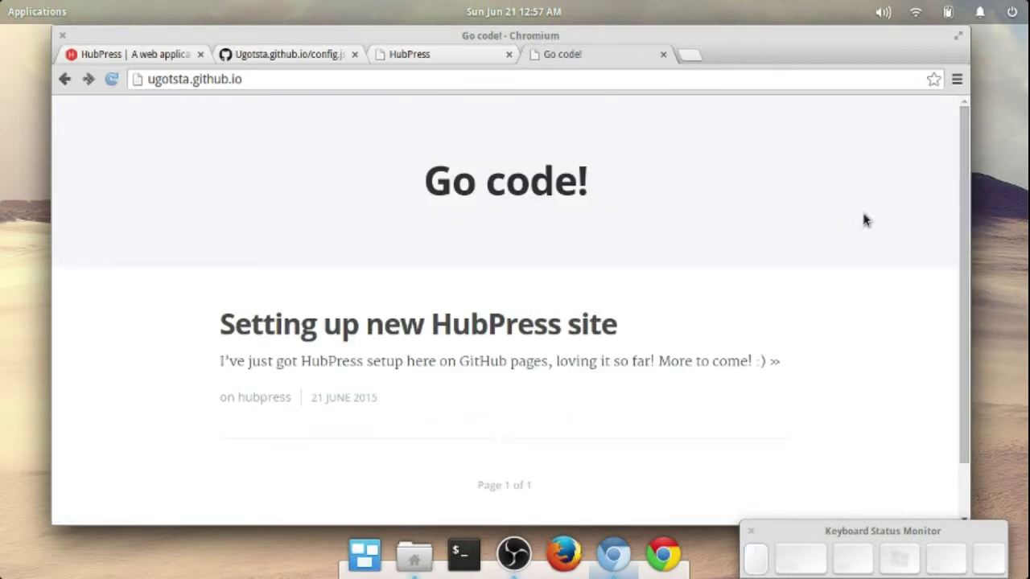